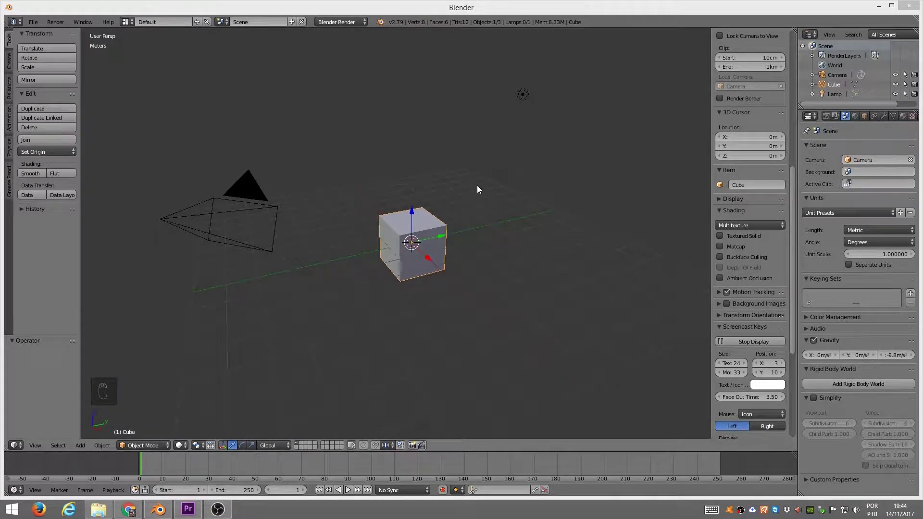
- In front orthographic view, raise the cube in Edit Mode so its base sits on the ground
drag(436, 270, 475, 157)
key(KP_1)
key(KP_5)
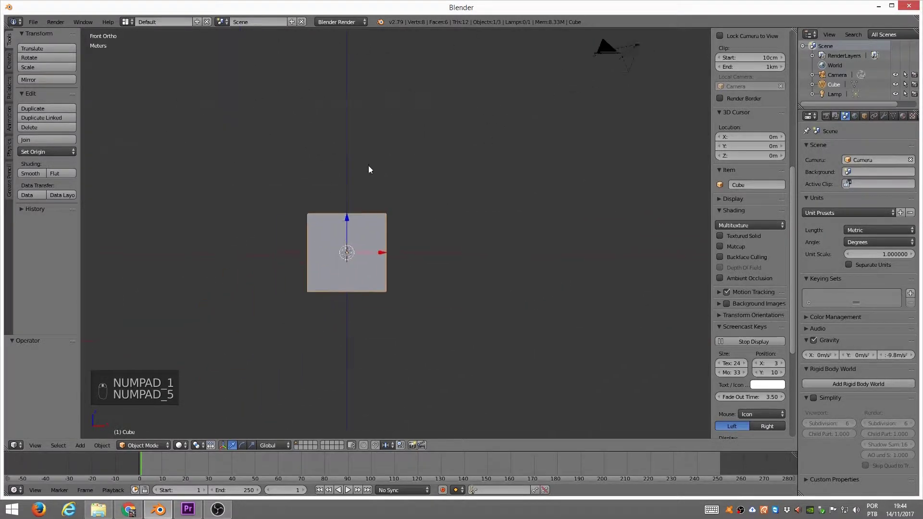
key(Tab)
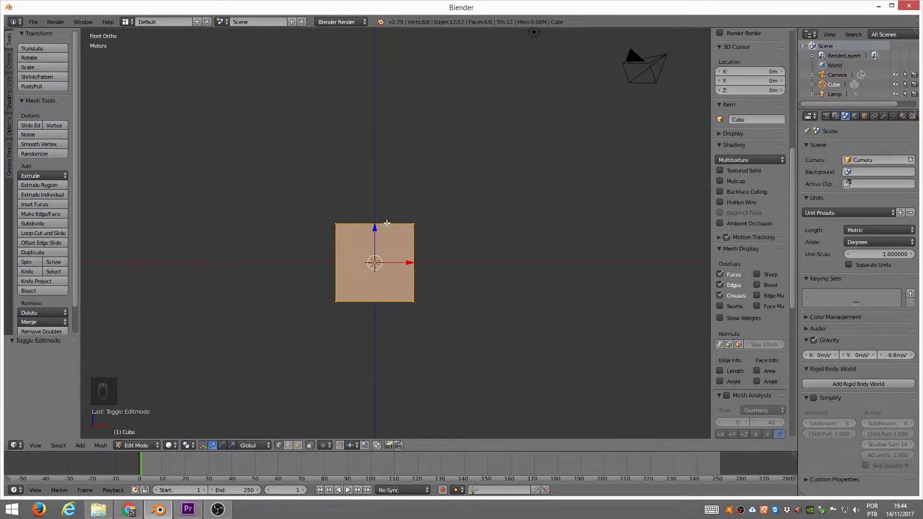
key(g)
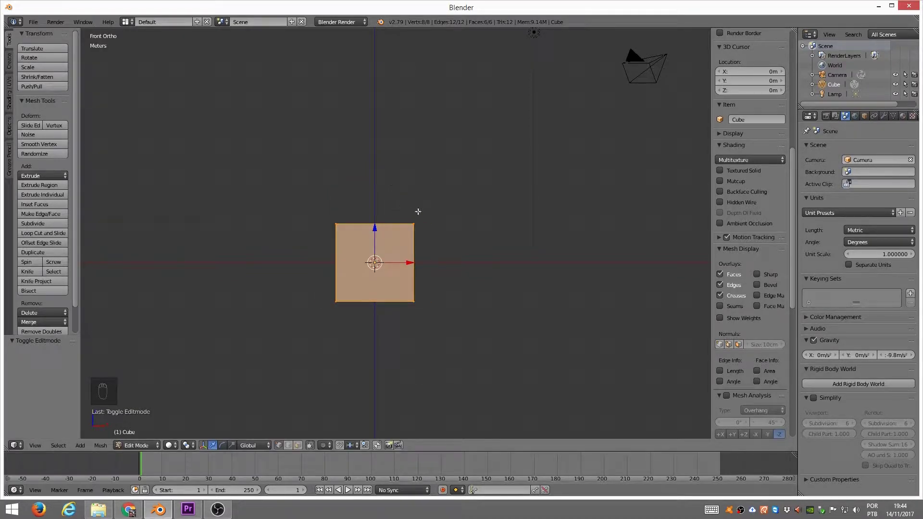
key(g)
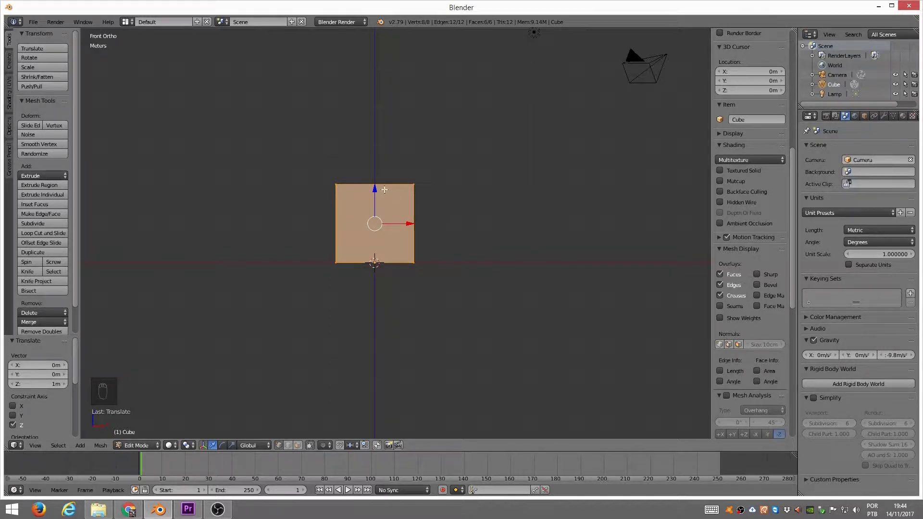
- Add a middle edge loop and lift its top vertices into a pointed gable roof peak
key(ctrl+r)
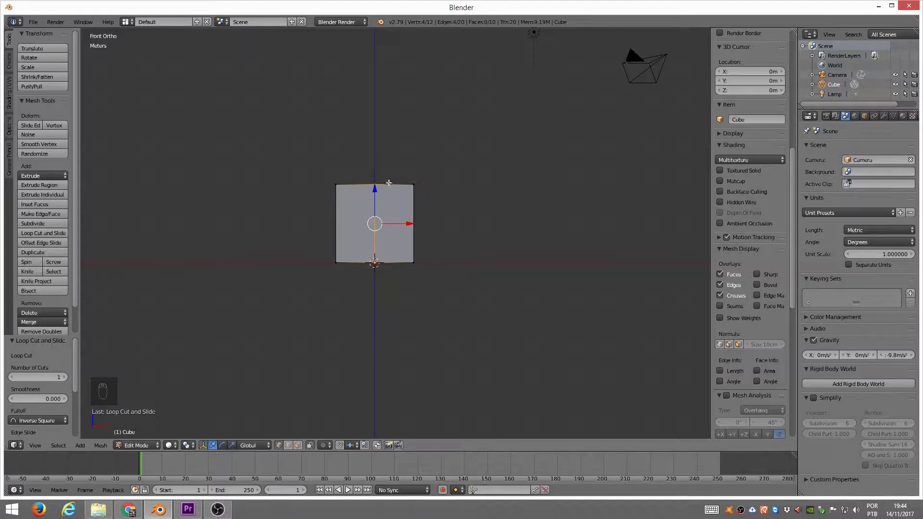
key(z)
key(a)
key(b)
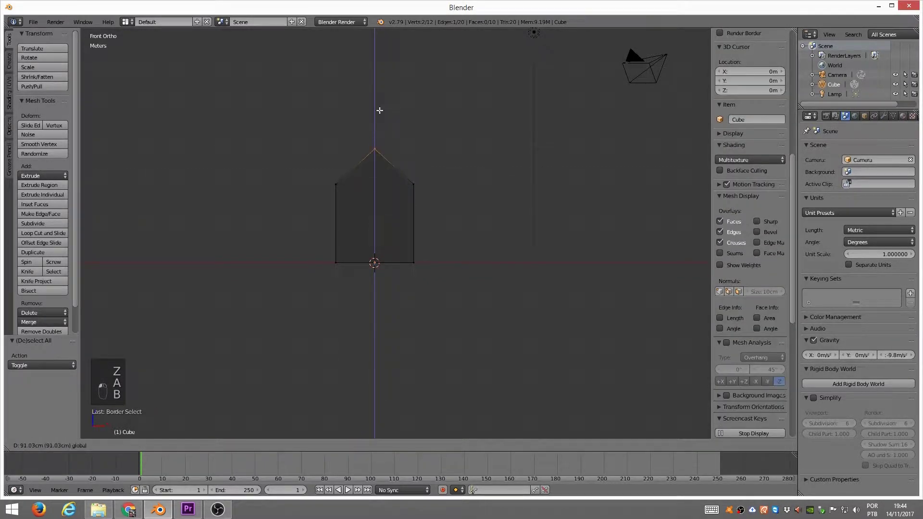
key(Tab)
key(z)
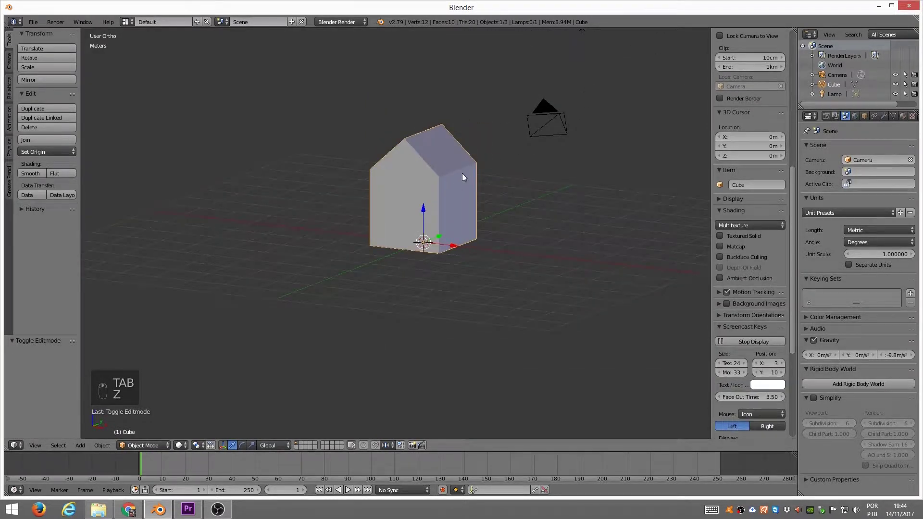
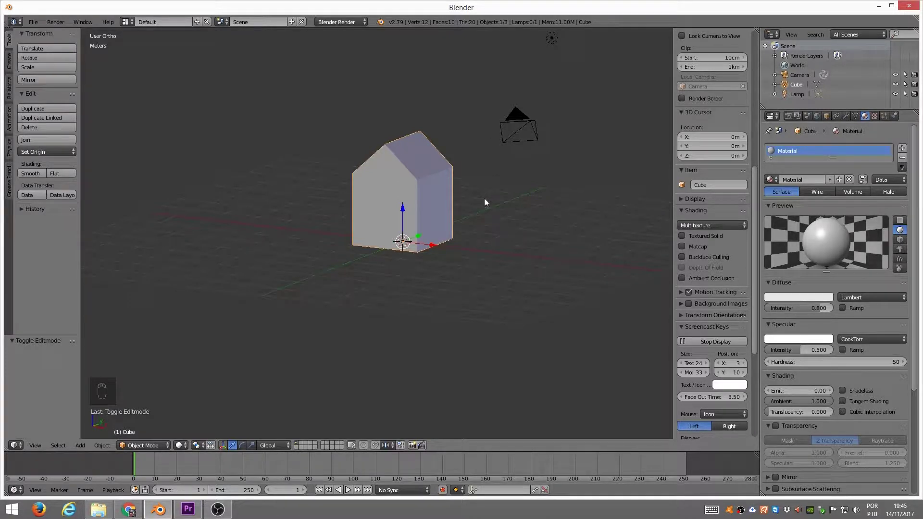
- Give the house material a darkened orange-brown diffuse colour for the roof
drag(808, 302, 772, 236)
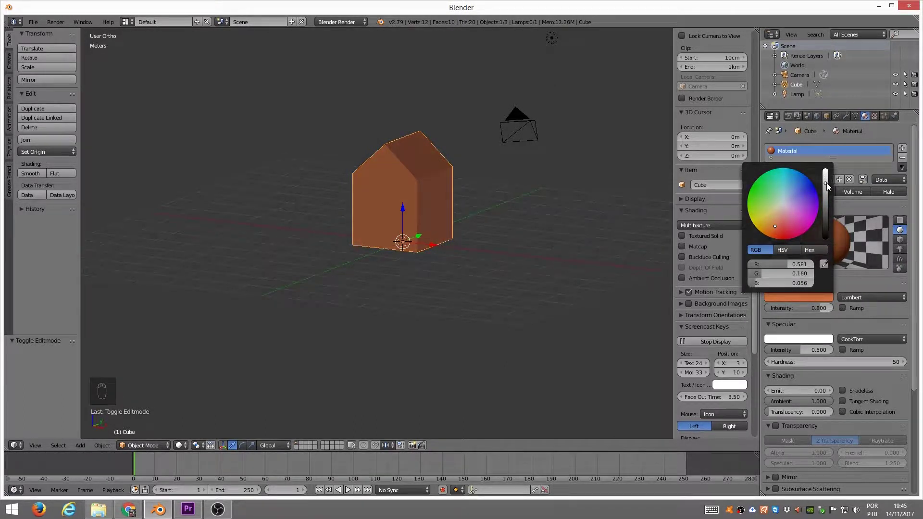
drag(903, 152, 803, 204)
drag(800, 205, 786, 224)
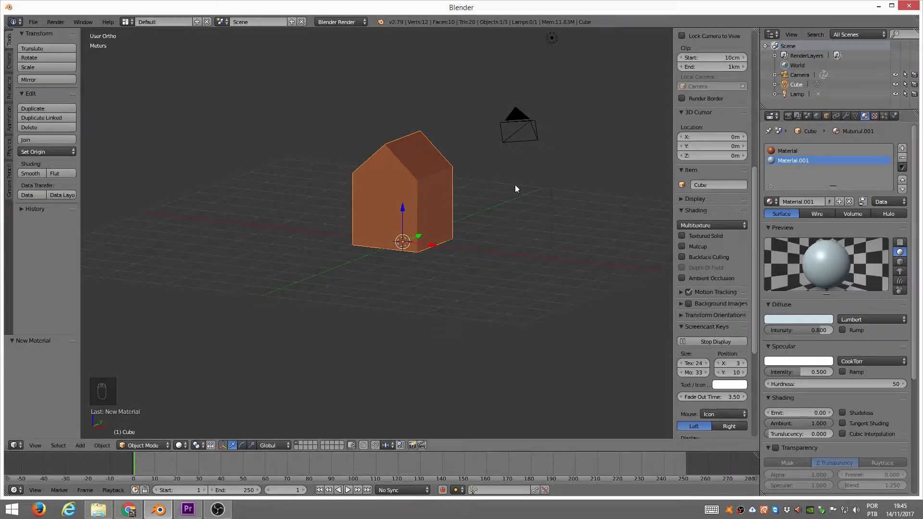
- Select the wall faces and assign them a second light grey material
key(Tab)
key(ctrl+Tab)
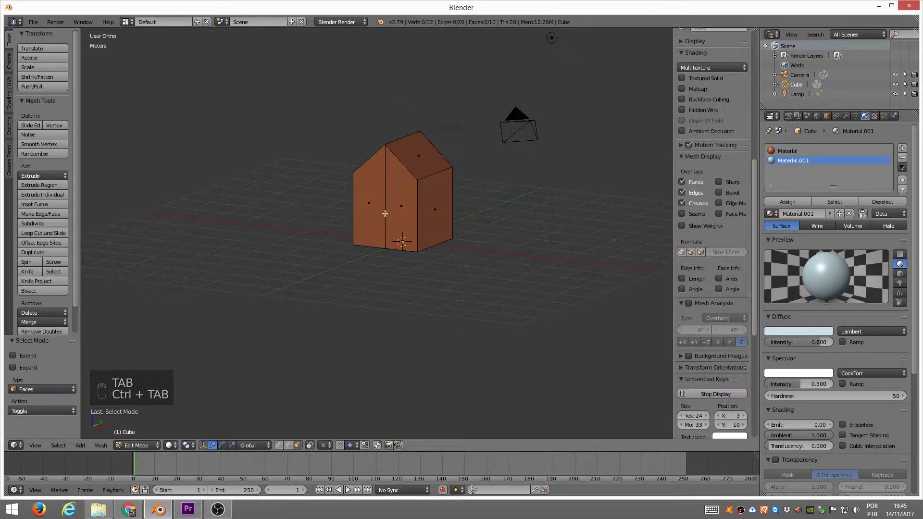
click(473, 489)
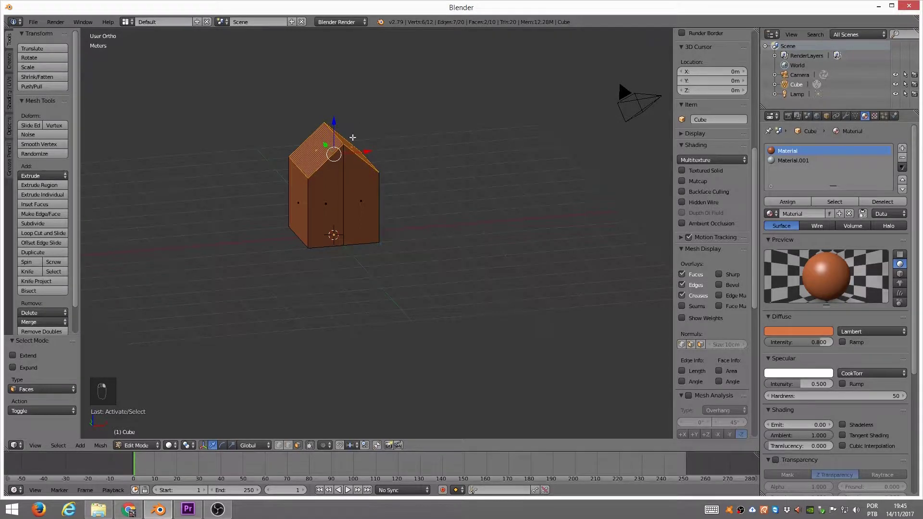
key(ctrl+i)
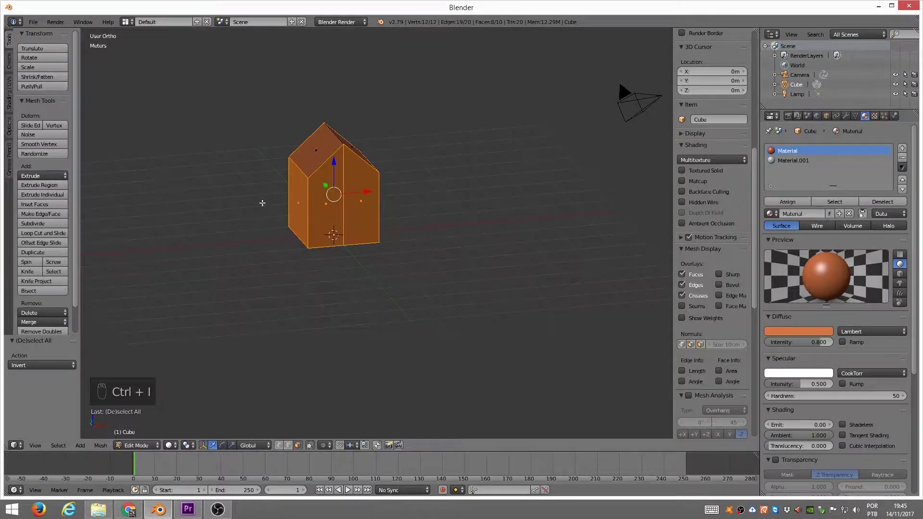
click(789, 206)
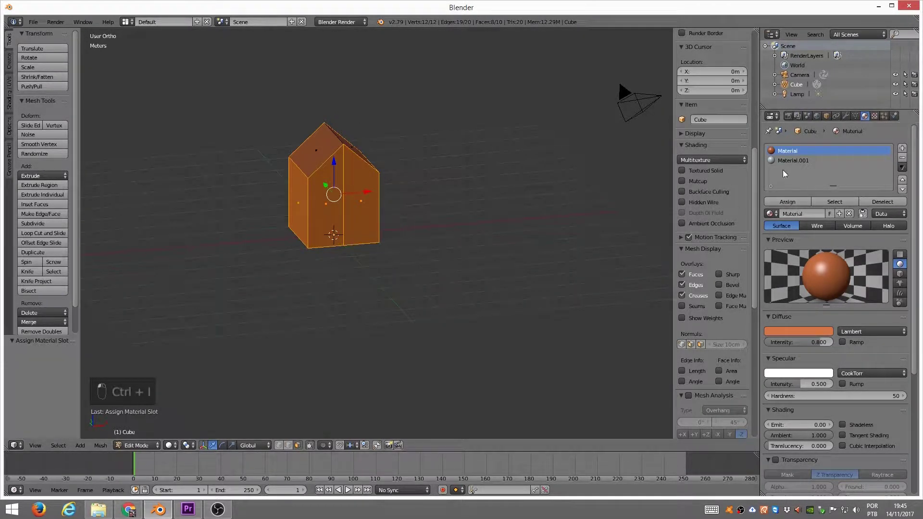
drag(792, 200, 698, 217)
click(410, 225)
key(Tab)
drag(406, 244, 365, 235)
key(KP_1)
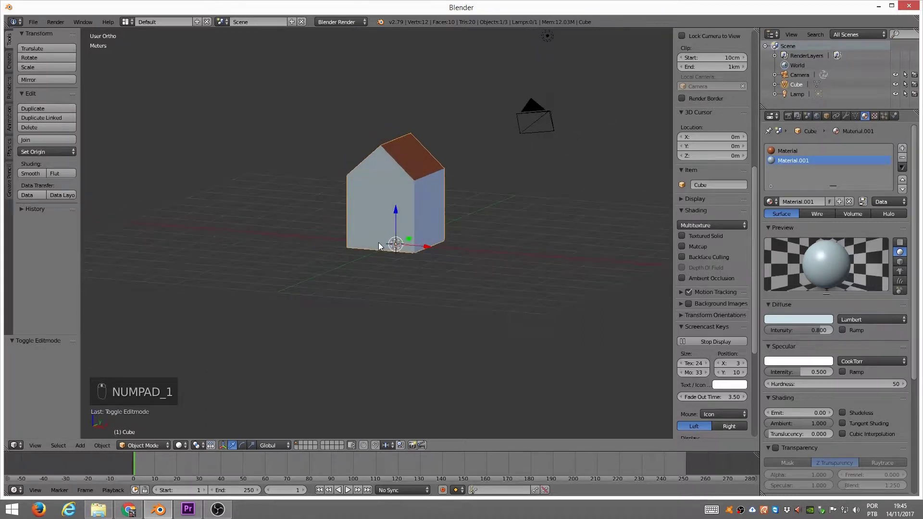
- Duplicate the house and place the copy to its right along X
drag(397, 229, 403, 211)
key(KP_1)
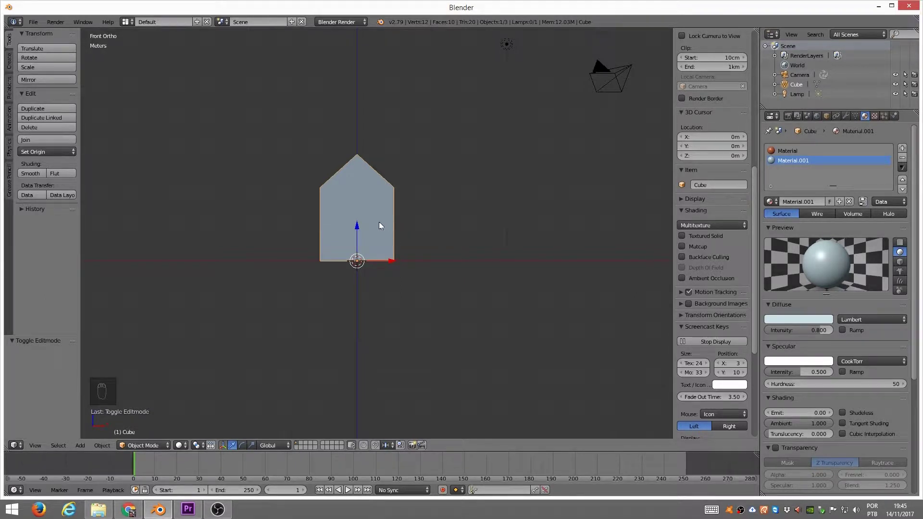
key(shift+d)
key(Tab)
key(Tab)
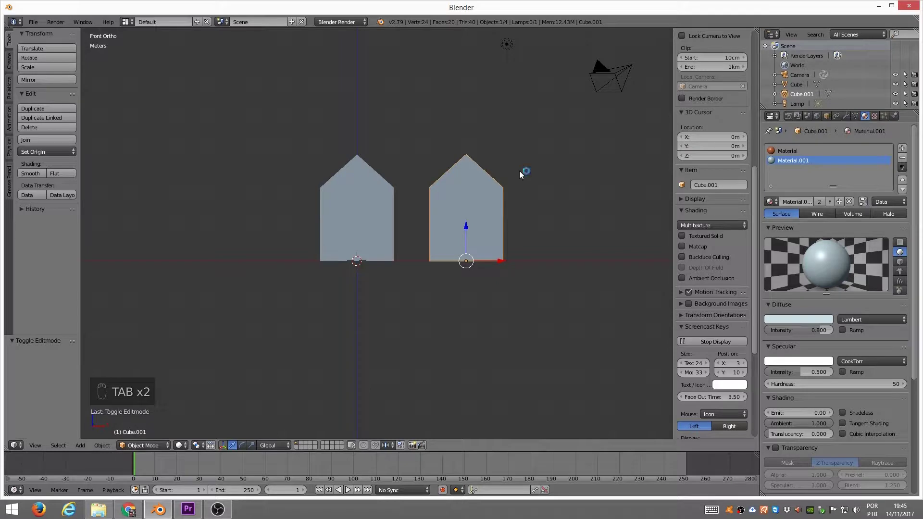
- Shrink and widen the copy, then give its walls a new yellow material
key(s)
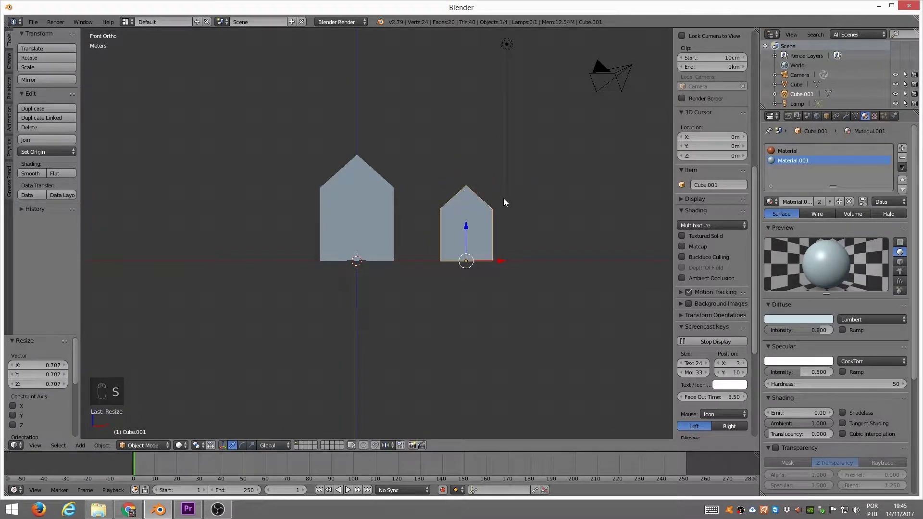
key(s)
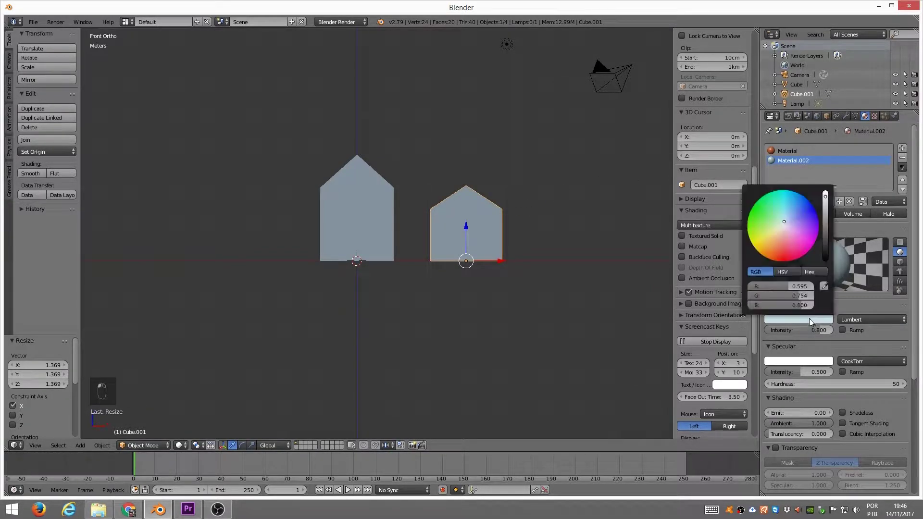
click(810, 280)
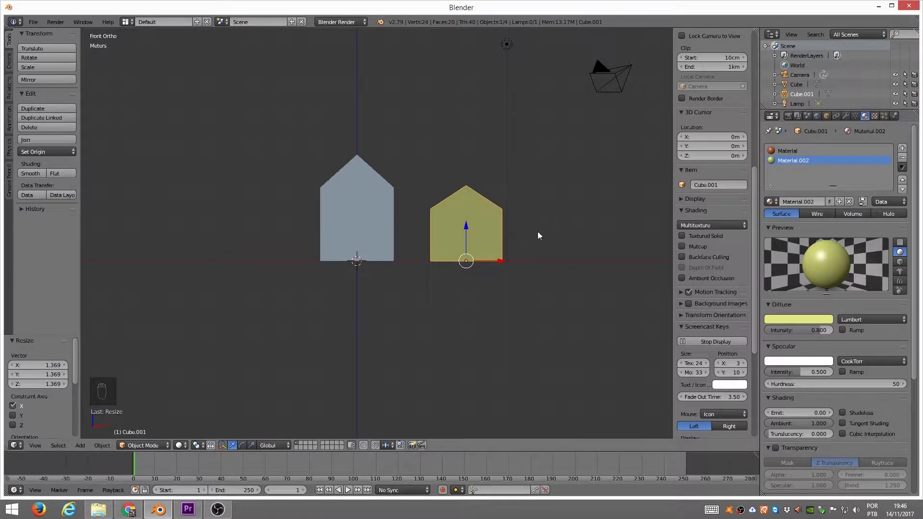
key(Tab)
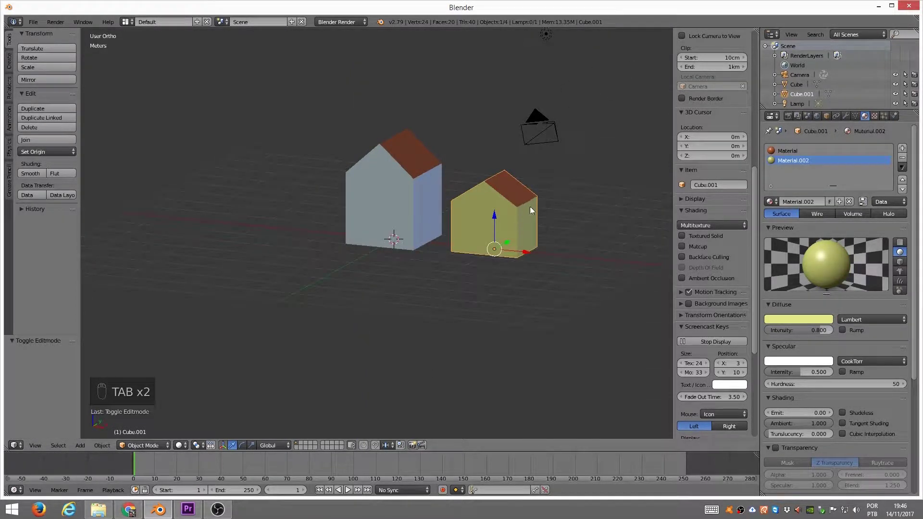
- Apply the transforms and duplicate the houses to extend the row with more copies
key(ctrl+a)
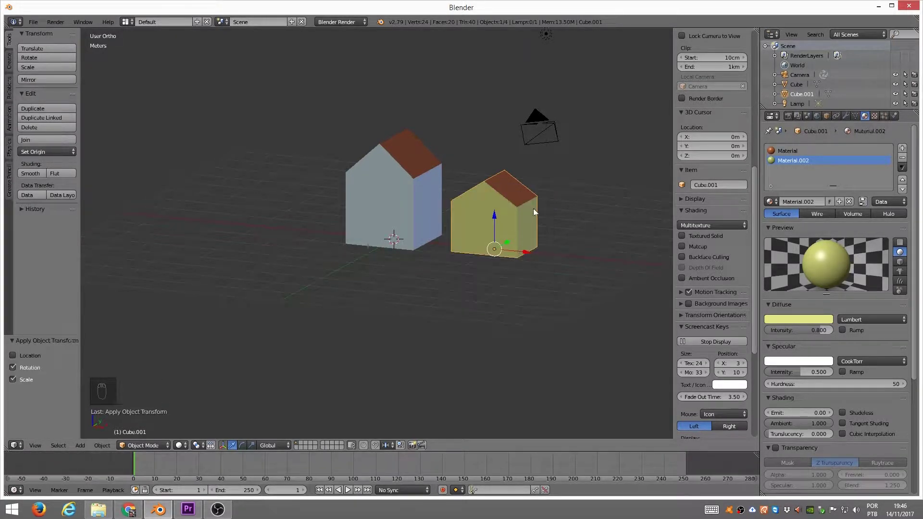
drag(717, 88, 415, 180)
drag(412, 179, 496, 199)
drag(470, 227, 497, 219)
key(KP_1)
drag(368, 202, 397, 264)
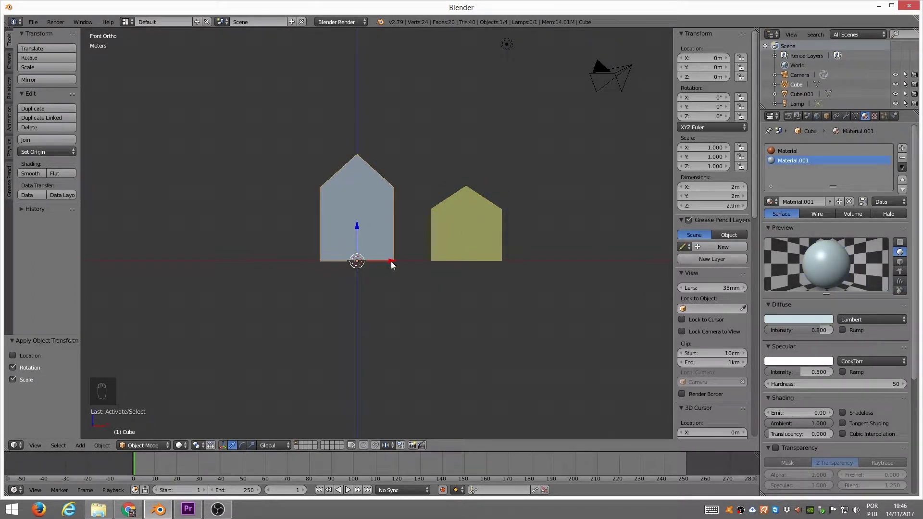
click(393, 264)
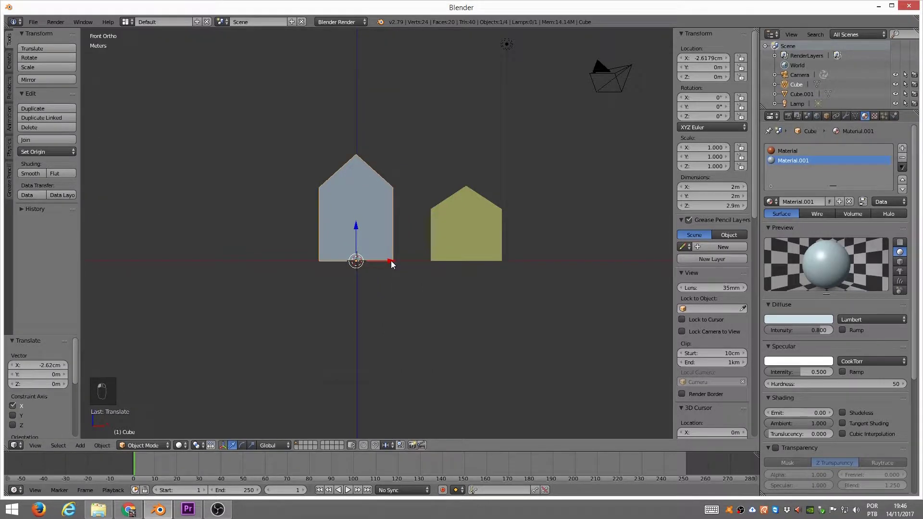
key(shift+d)
drag(371, 248, 483, 220)
key(shift+d)
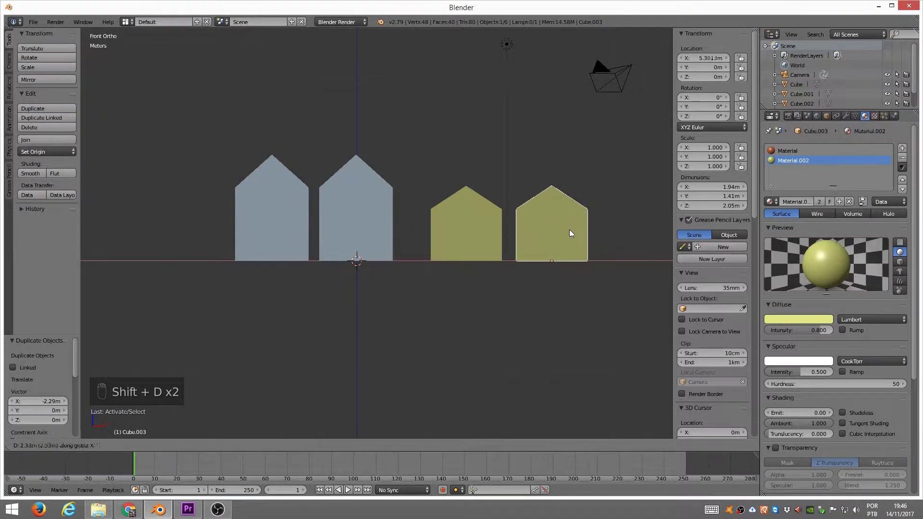
key(Tab)
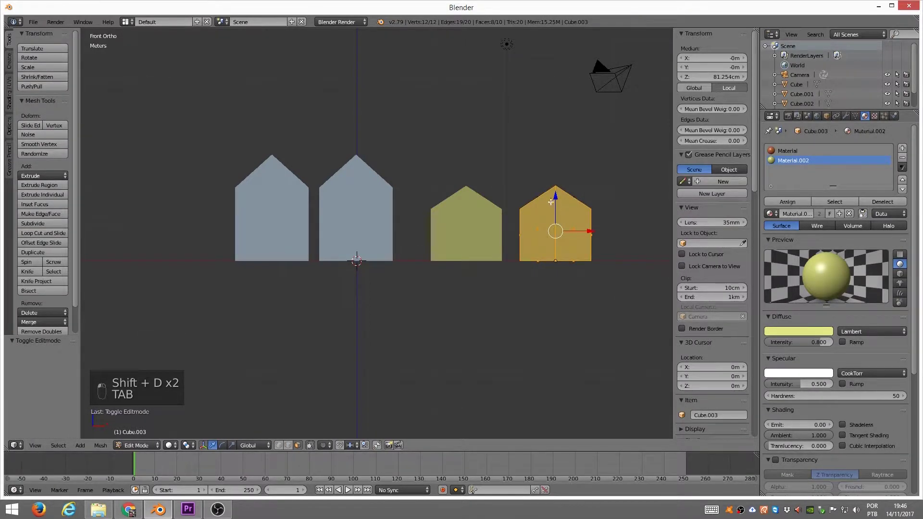
key(Tab)
- Scale the rightmost house taller and wider and lower its roof peak vertex
key(s)
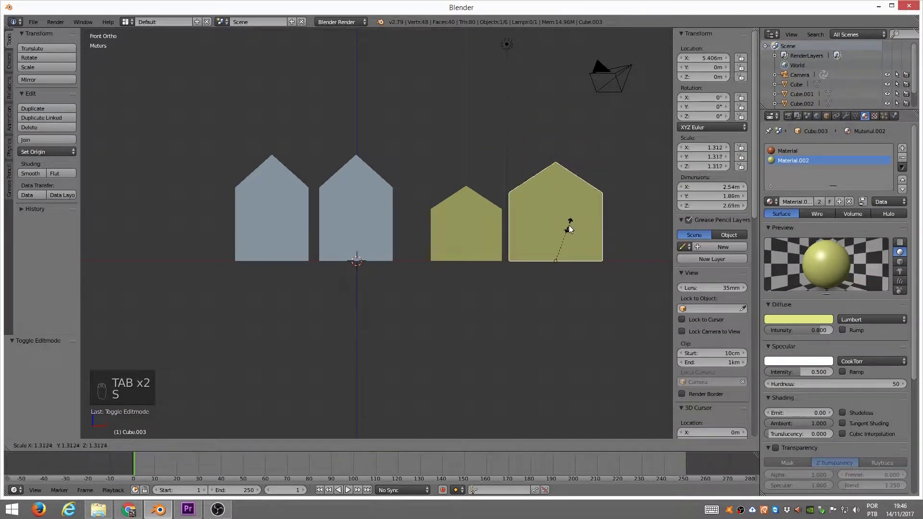
key(s)
click(603, 195)
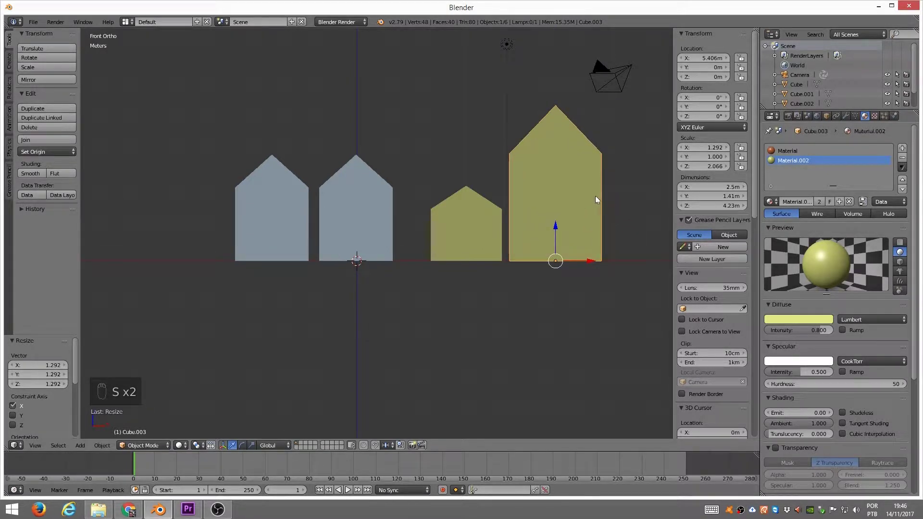
key(Tab)
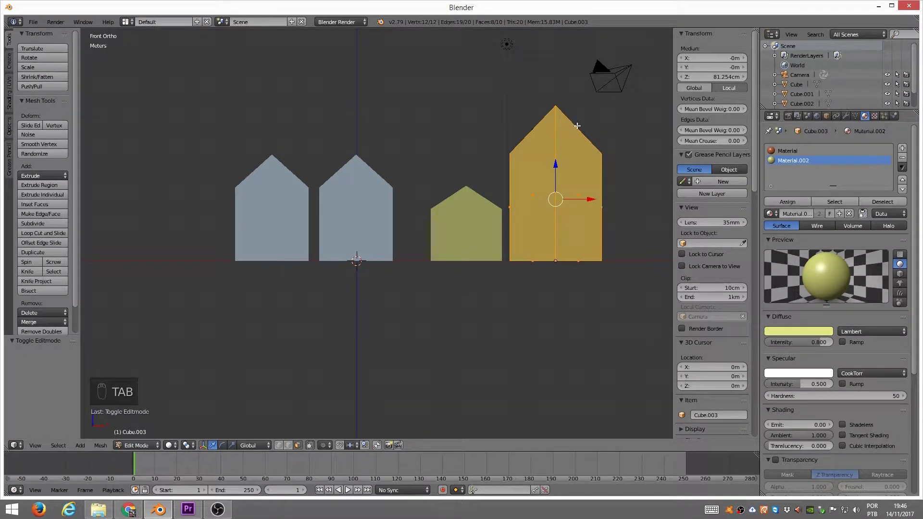
key(ctrl+Tab)
key(z)
key(a)
key(b)
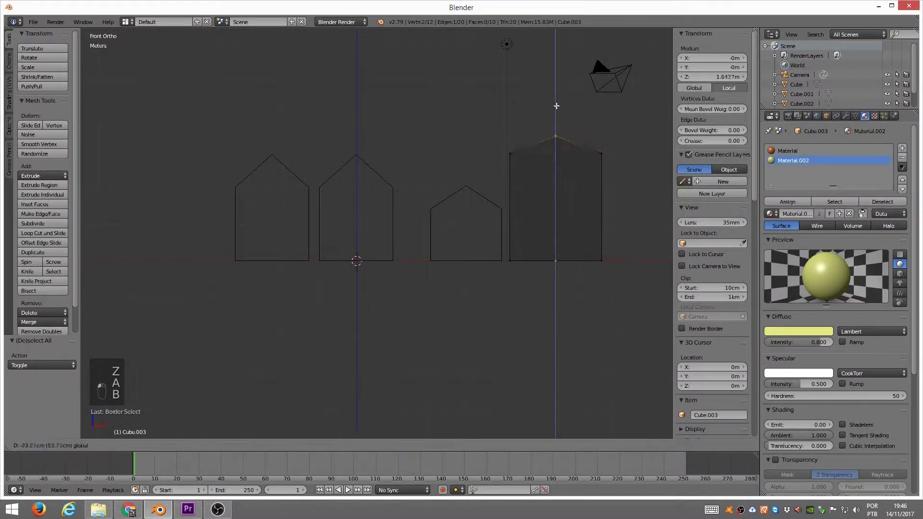
key(Tab)
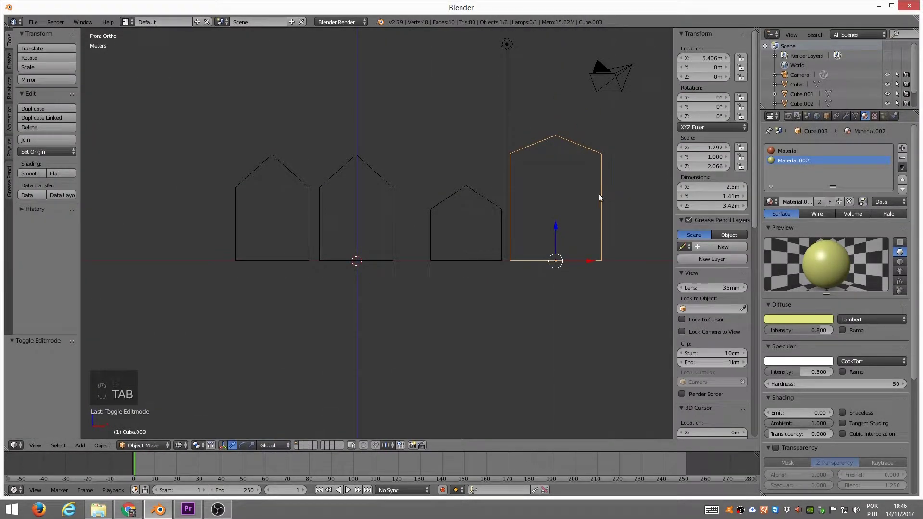
key(Tab)
key(Tab)
key(z)
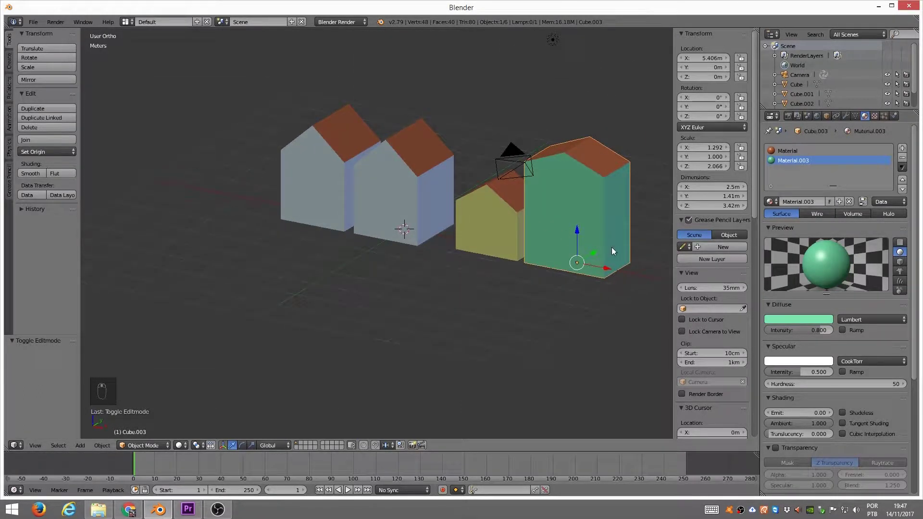
- Move the big green house back along Y, out of line with the row
key(s)
click(640, 233)
key(ctrl+a)
drag(555, 239, 596, 221)
drag(595, 220, 447, 212)
click(462, 262)
click(490, 268)
click(491, 270)
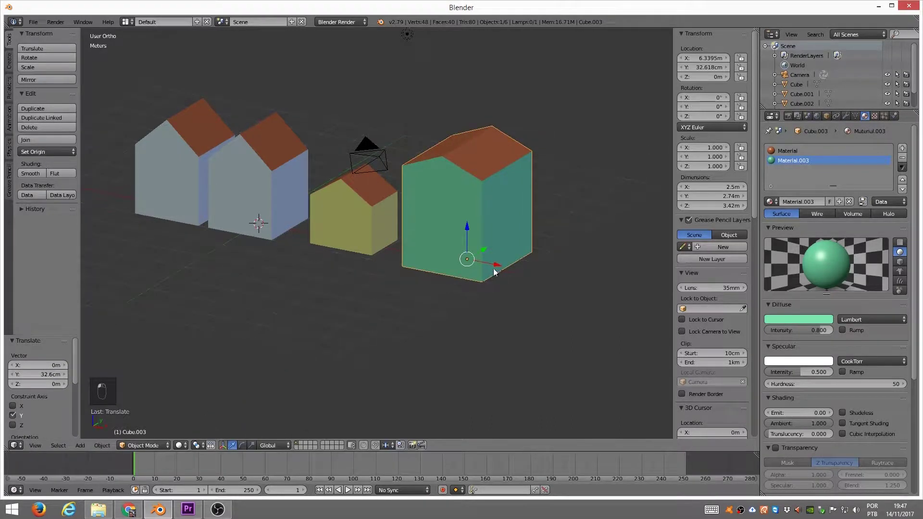
drag(500, 243, 410, 243)
drag(411, 242, 411, 267)
- In top view, start a second row behind the first with green and grey house copies
key(KP_7)
middle_click(451, 220)
click(356, 217)
right_click(356, 221)
middle_click(357, 227)
click(356, 228)
right_click(356, 228)
middle_click(356, 224)
click(358, 200)
right_click(358, 200)
- Duplicate the grey and yellow houses, placing a yellow copy above the others rotated 90 degrees
key(g)
drag(436, 187, 195, 95)
key(shift+d)
right_click(282, 220)
key(shift+d)
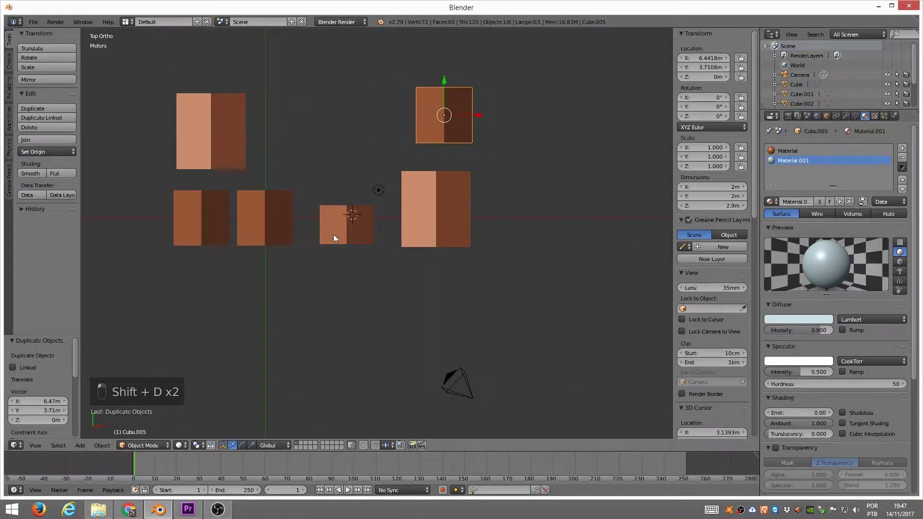
key(shift+d)
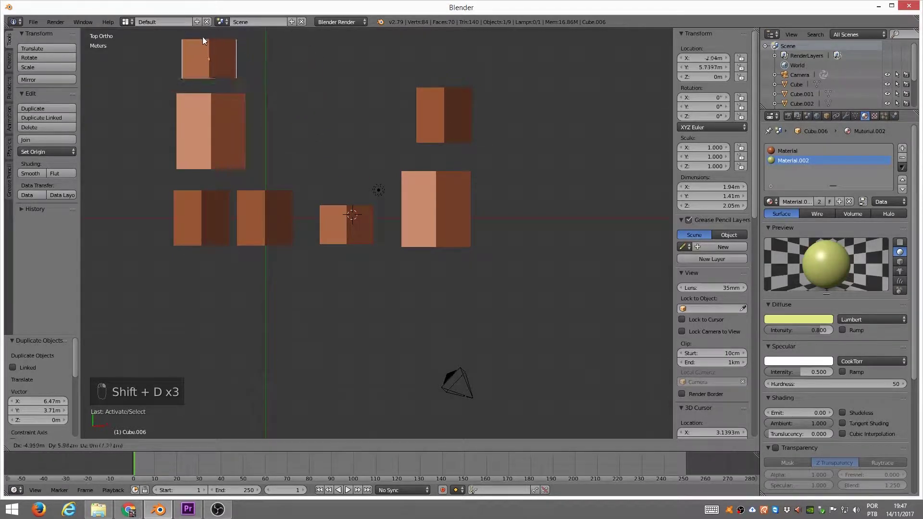
middle_click(208, 43)
drag(205, 43, 307, 126)
click(336, 196)
click(277, 227)
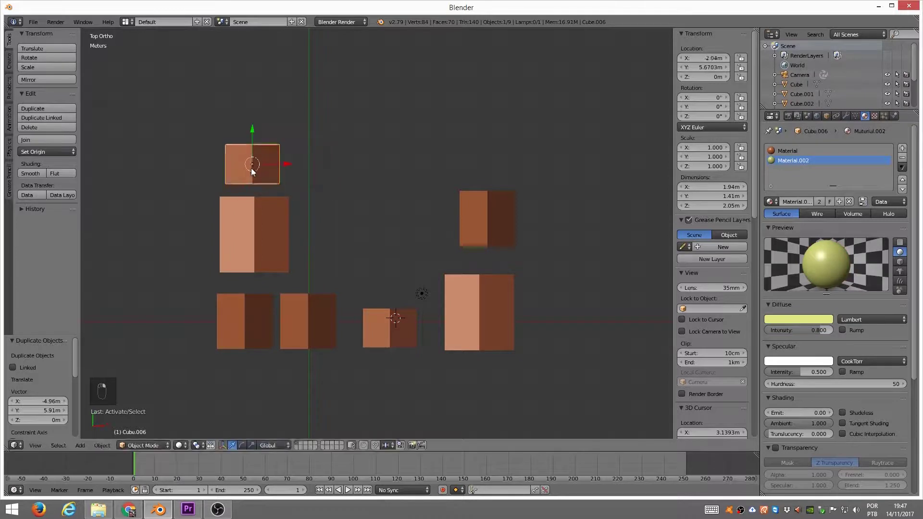
key(r)
click(266, 133)
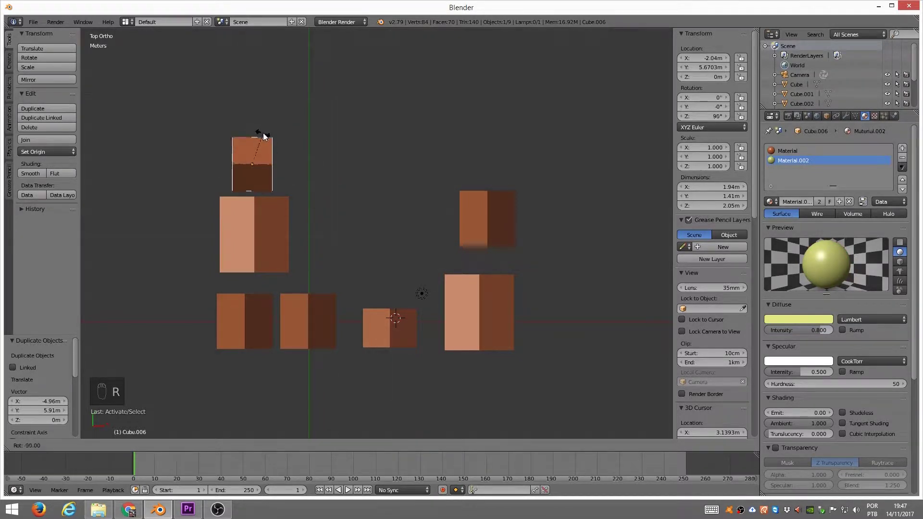
click(272, 135)
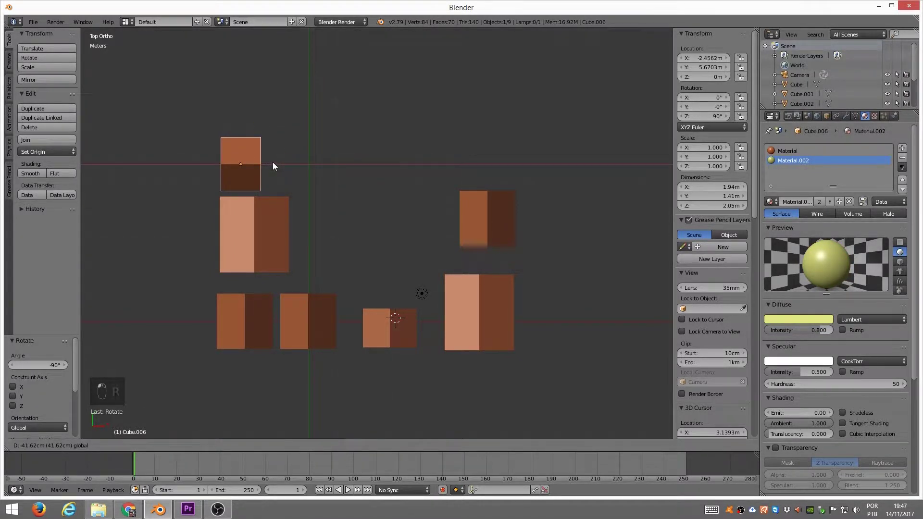
- Add more yellow copies rotated 180 degrees and slightly, closing a ring around the scene
key(shift+d)
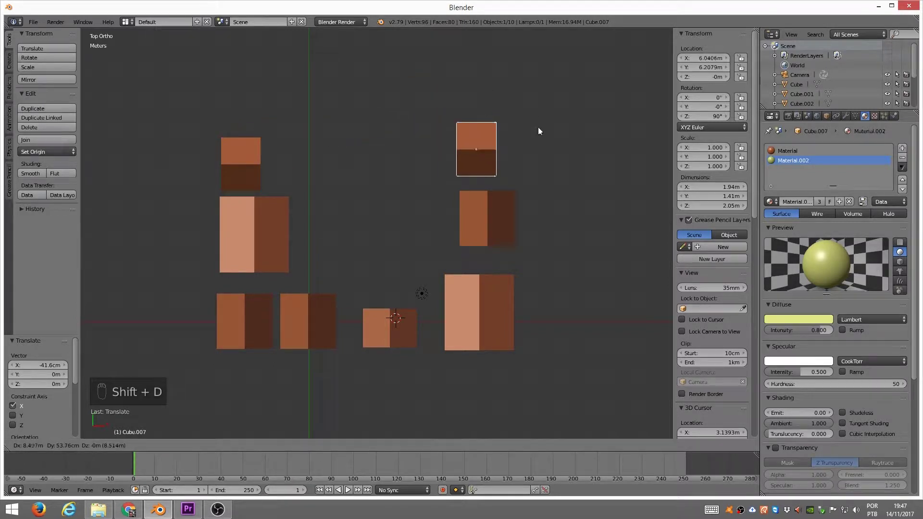
drag(549, 126, 536, 126)
key(r)
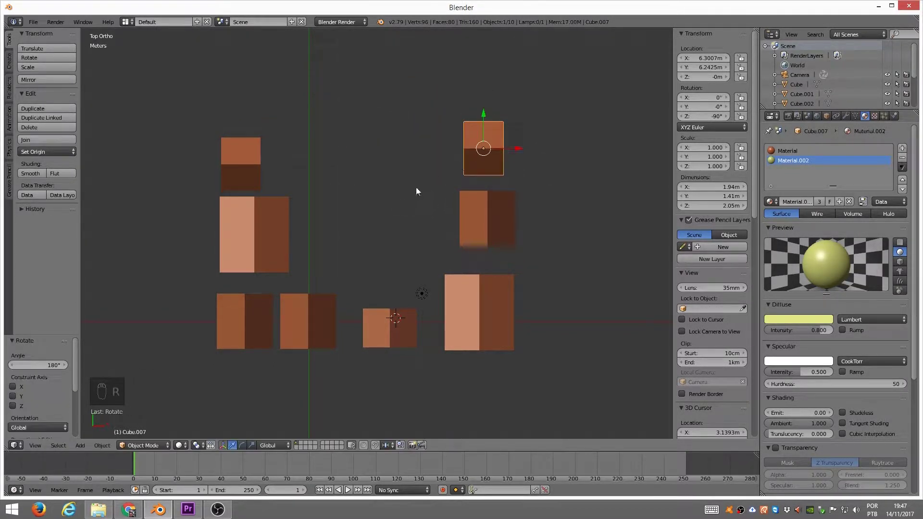
key(shift+d)
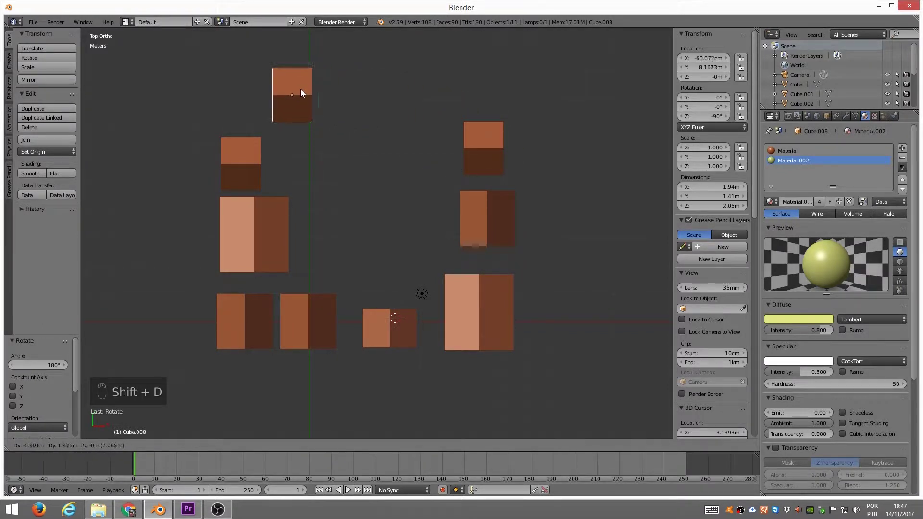
drag(298, 93, 346, 90)
key(r)
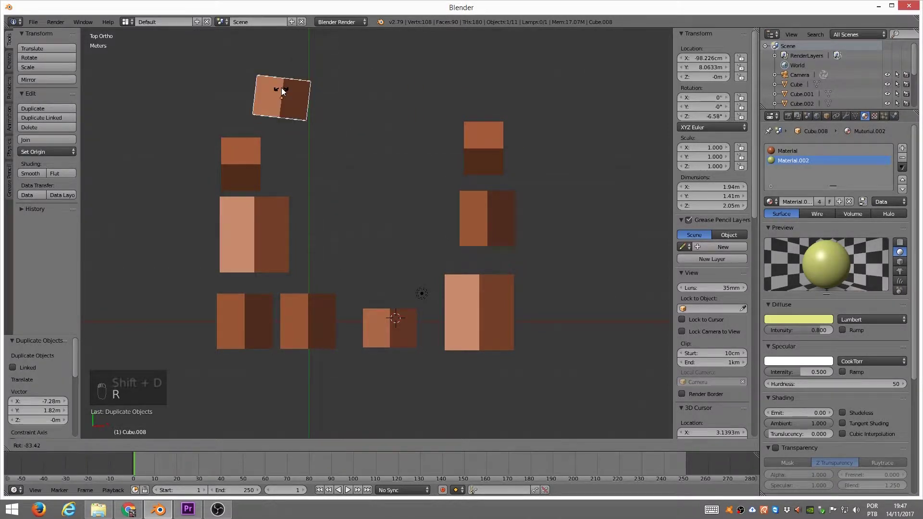
middle_click(284, 91)
key(r)
drag(315, 99, 263, 249)
right_click(263, 249)
- Duplicate a couple more houses and scale one grey house up larger
key(shift+d)
key(shift+d)
key(s)
key(d)
right_click(431, 114)
key(s)
right_click(436, 117)
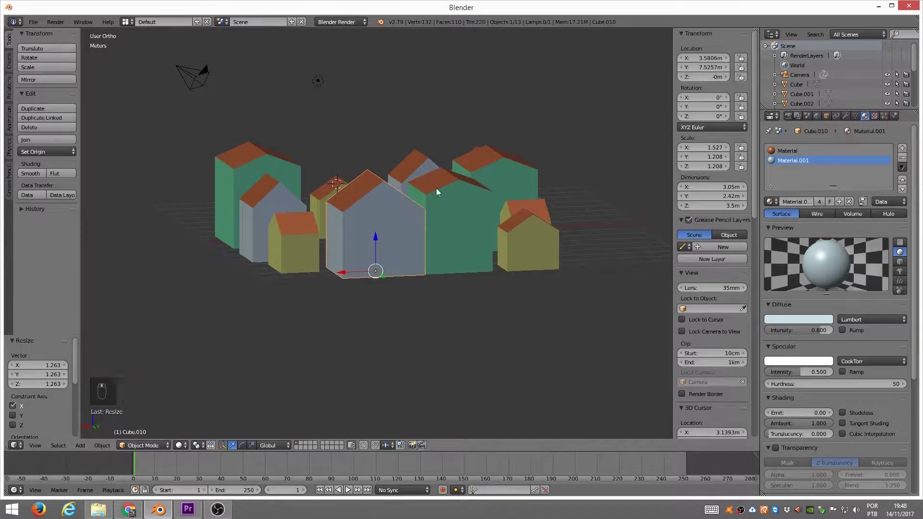
- Give the enlarged grey house a new dark green material (Material.004) and select the lamp
drag(781, 203, 793, 319)
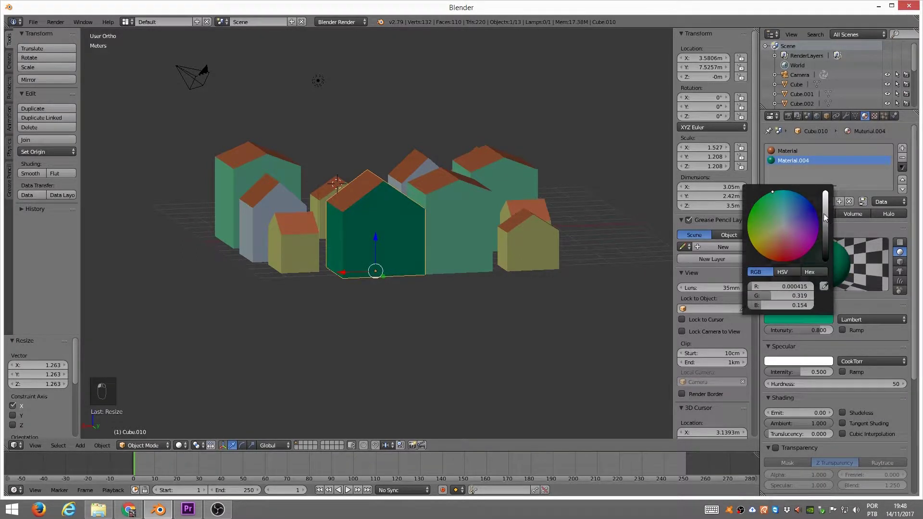
drag(453, 192, 423, 246)
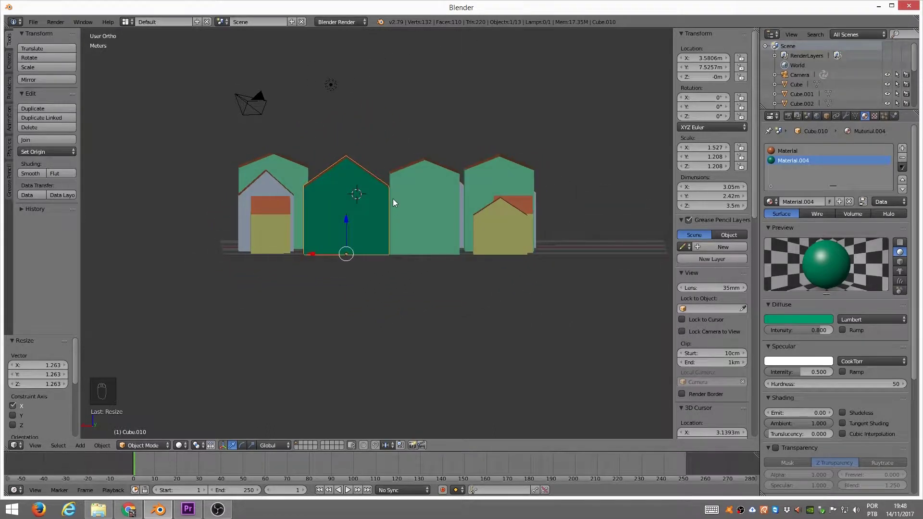
key(KP_1)
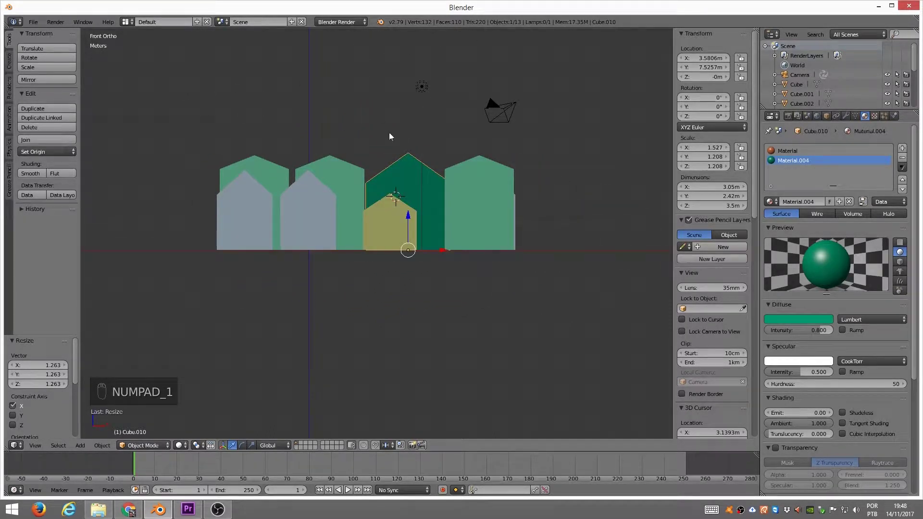
right_click(427, 86)
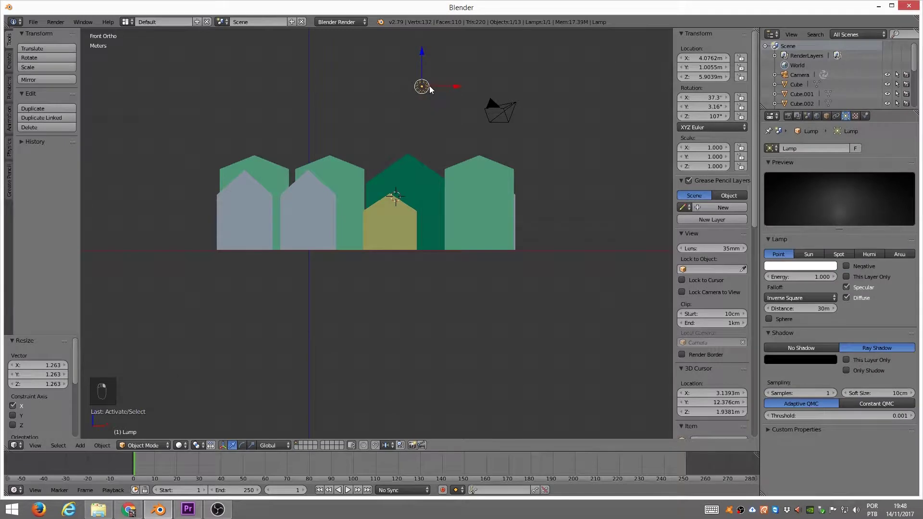
- Move the lamp and then the camera onto another layer
key(m)
drag(501, 139, 504, 110)
drag(506, 107, 459, 124)
key(m)
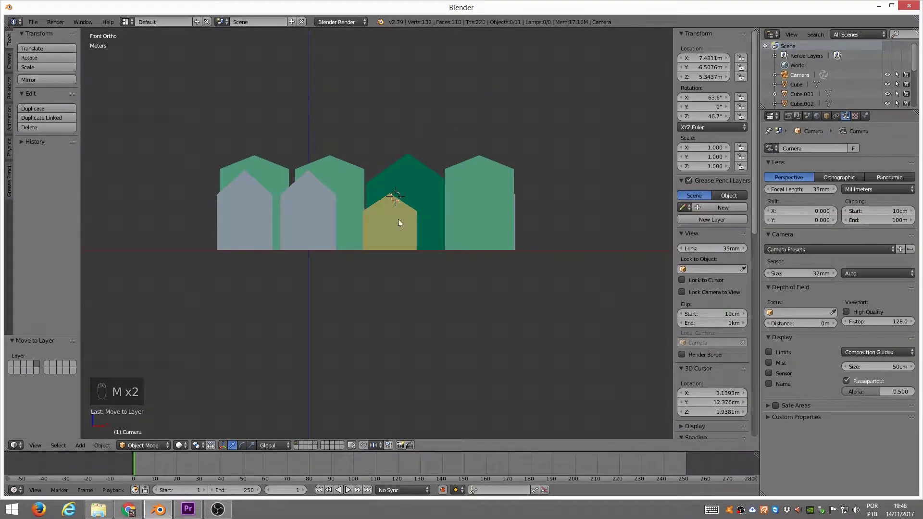
- Box-select all the houses and move them to another layer, leaving an empty grid
key(b)
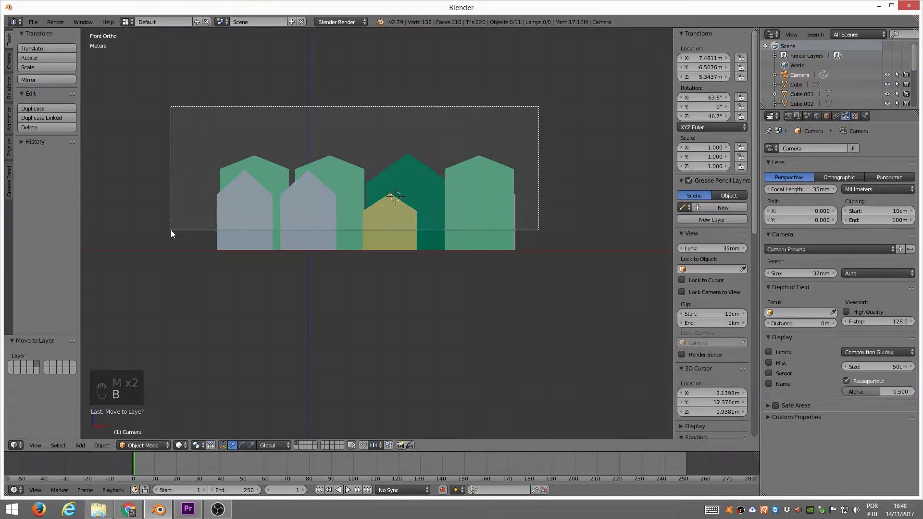
key(z)
key(z)
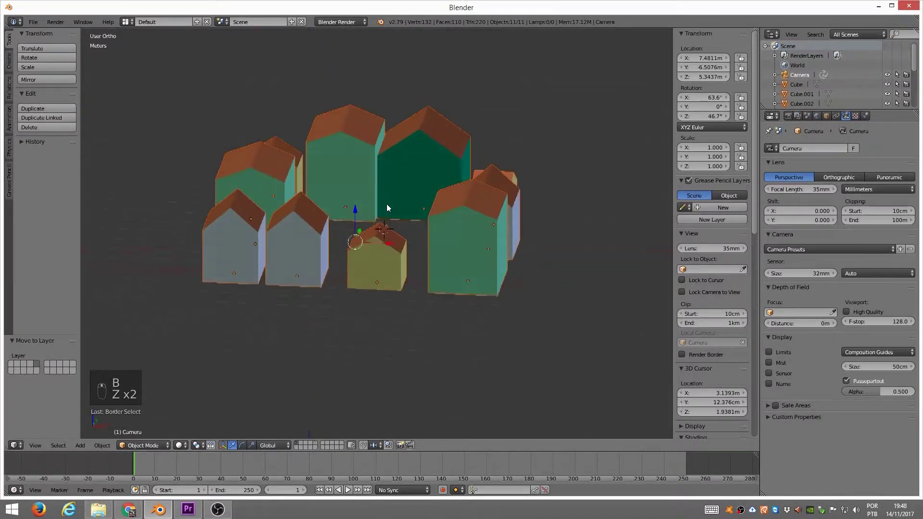
middle_click(404, 164)
key(m)
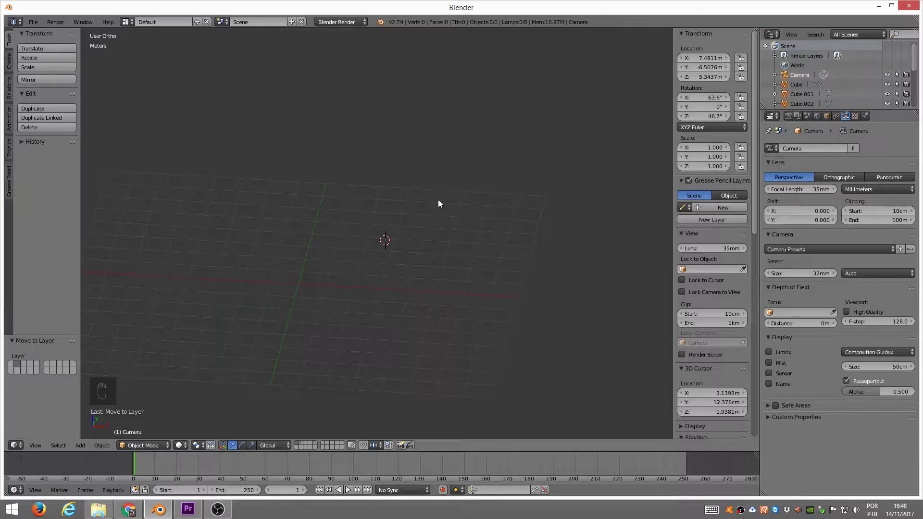
- Add a plane and scale it 50 times in Edit Mode into a 100 m ground plane
key(shift+c)
key(shift+a)
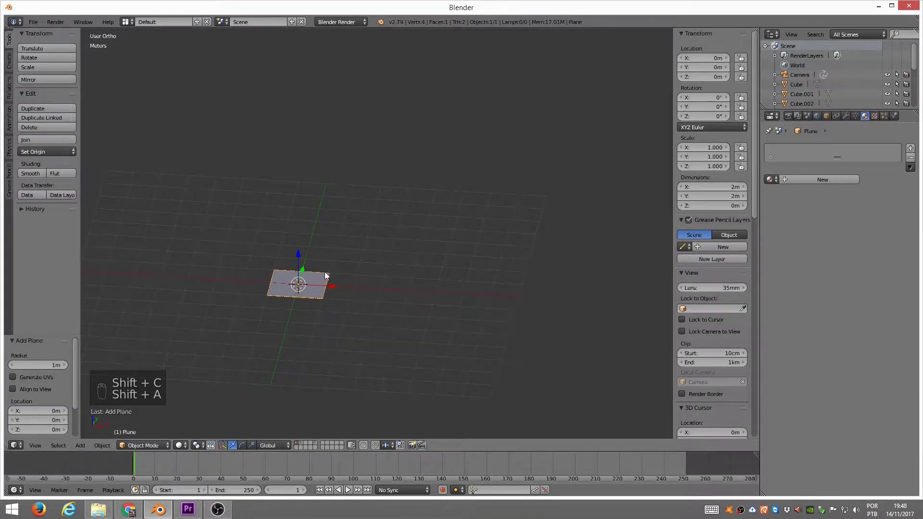
key(Tab)
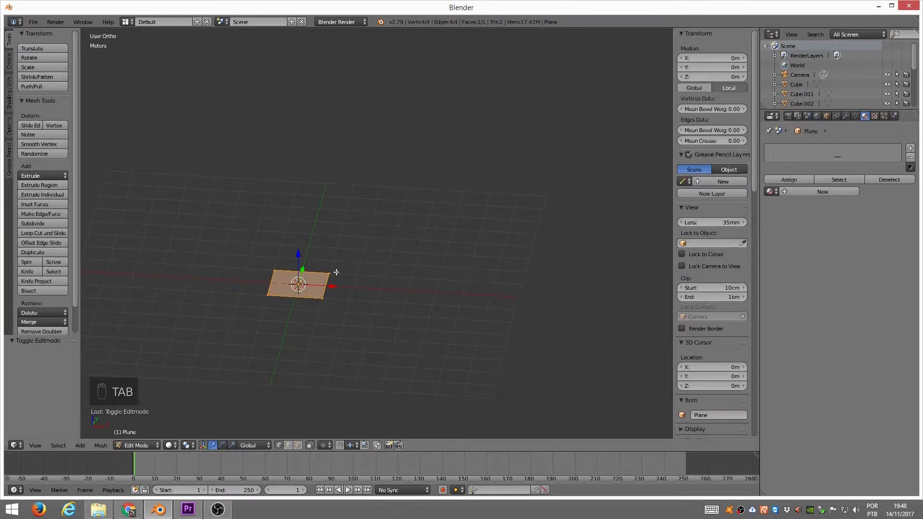
key(s)
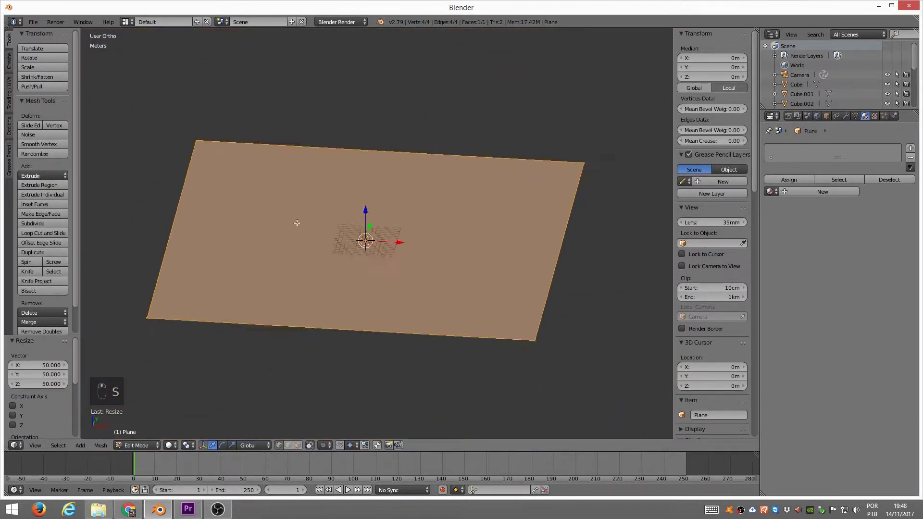
key(Tab)
key(shift+2)
key(shift+2)
key(Tab)
key(Tab)
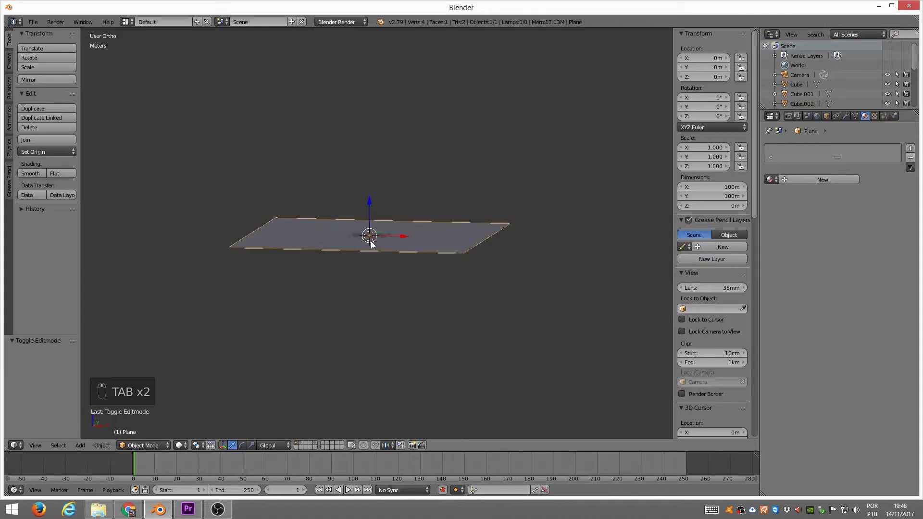
- Give the plane a new emitter particle system in the Particles properties
drag(892, 116, 890, 116)
drag(889, 116, 878, 118)
drag(878, 118, 863, 182)
drag(863, 181, 832, 252)
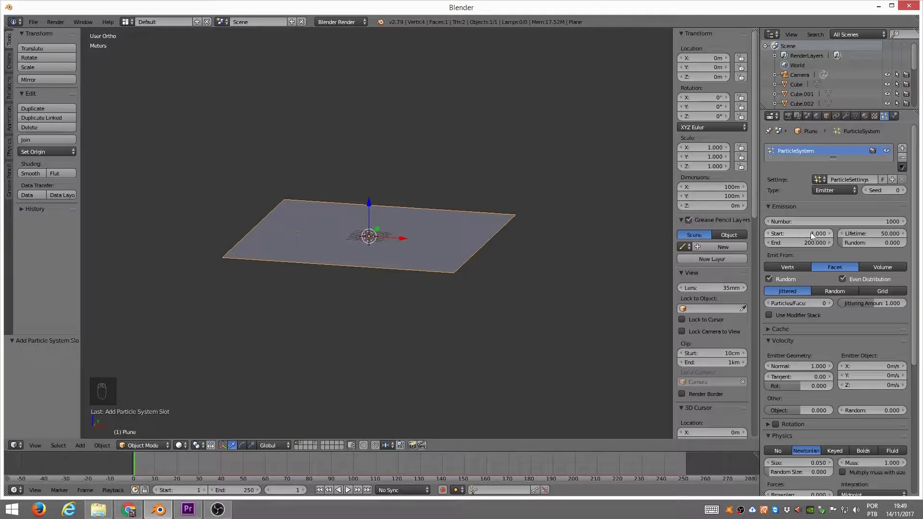
- Set particle Emission End to frame 1 so all particles spawn at once, previewing playback
key(alt+a)
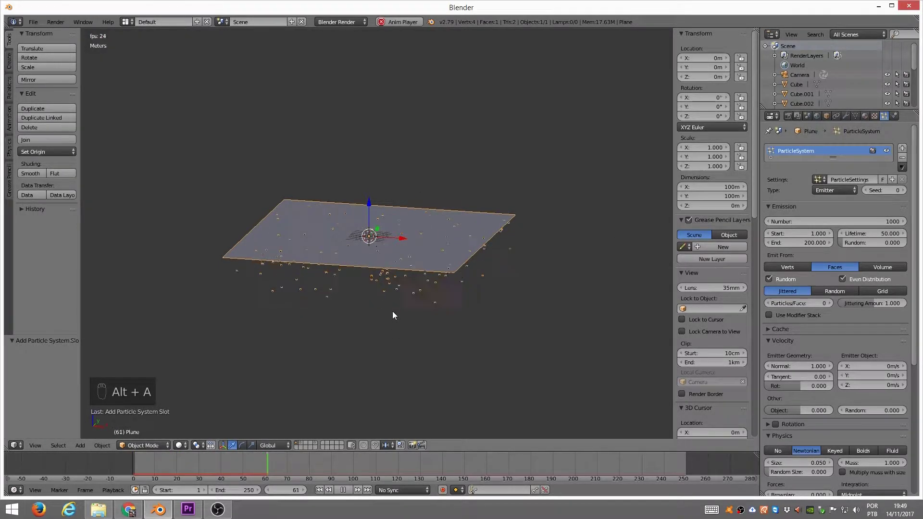
key(Escape)
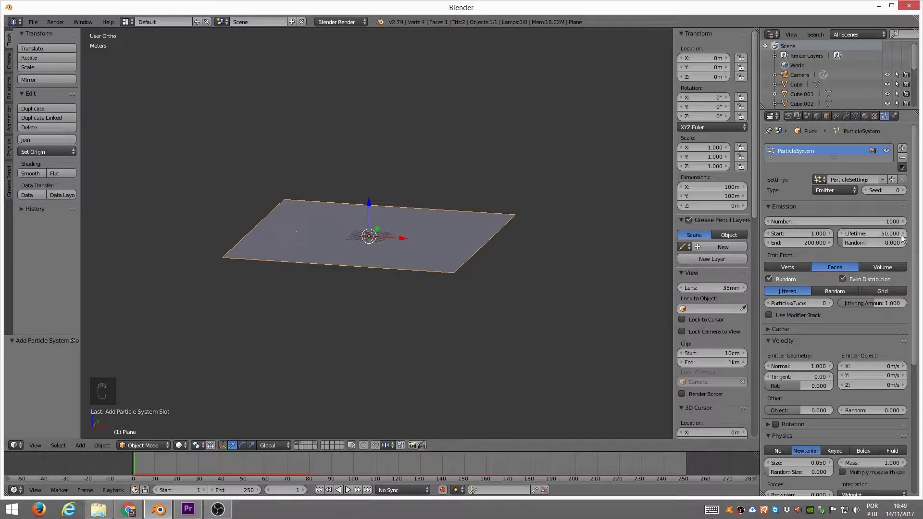
drag(811, 249, 499, 224)
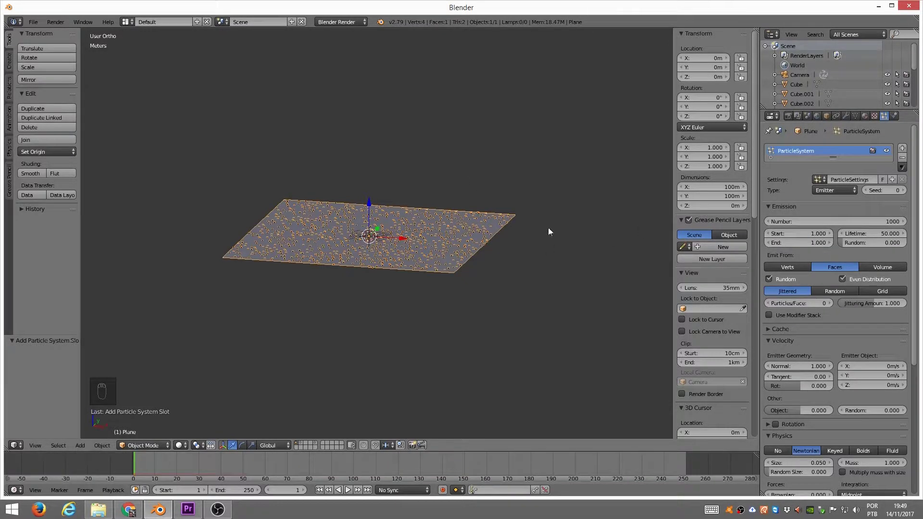
key(alt+a)
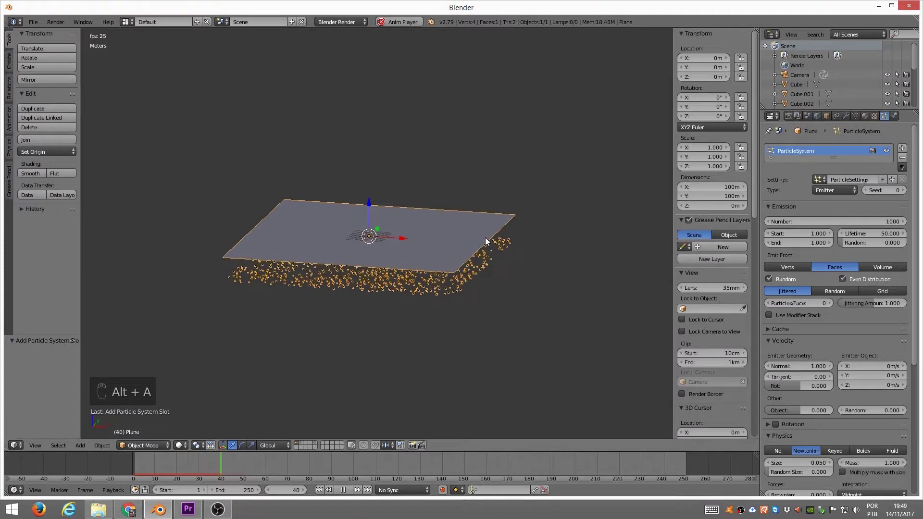
key(Escape)
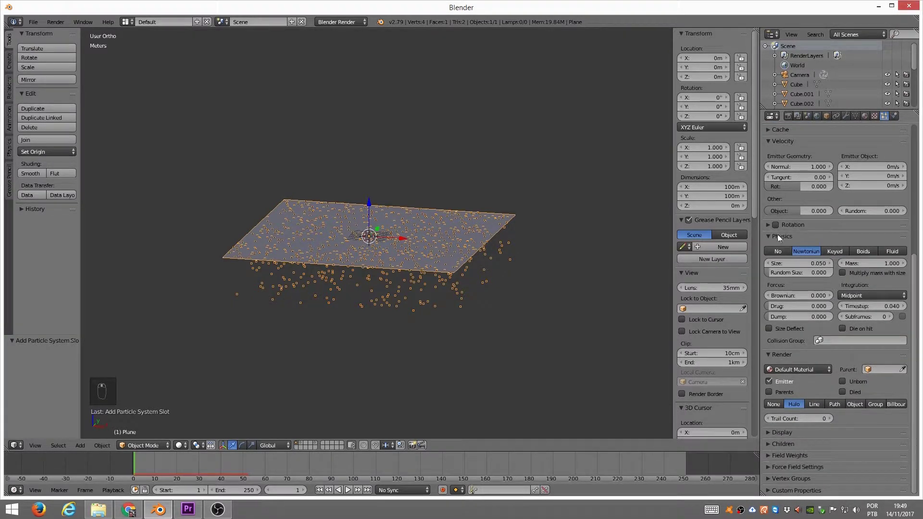
- Set particle Physics to No so they stay still and keep Died particles visible
middle_click(799, 241)
drag(785, 254, 491, 238)
key(alt+a)
key(Escape)
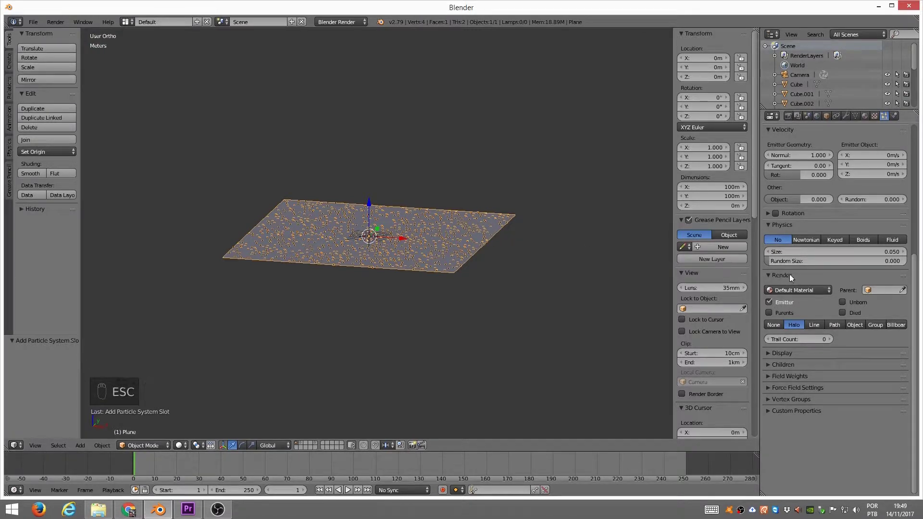
drag(847, 315, 393, 255)
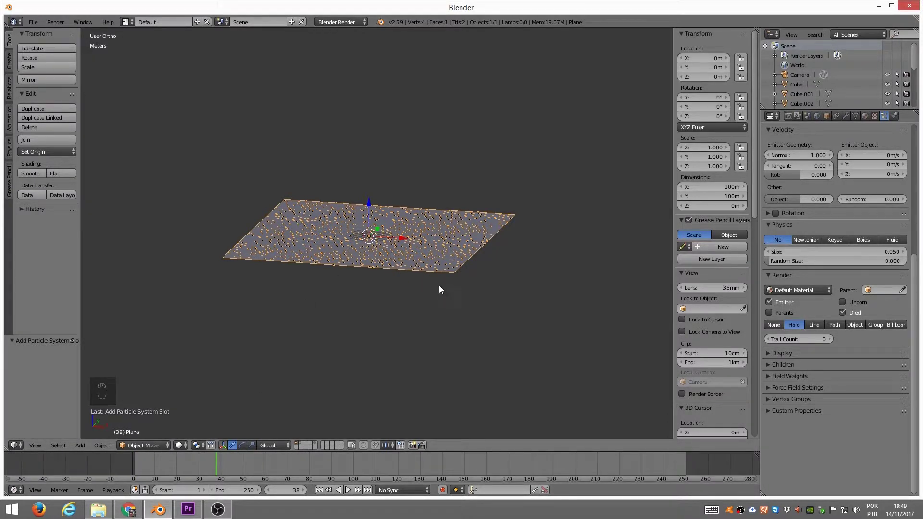
- Switch the view to the layer containing the village of houses
drag(476, 243, 303, 447)
drag(302, 445, 391, 232)
right_click(391, 232)
drag(383, 248, 393, 201)
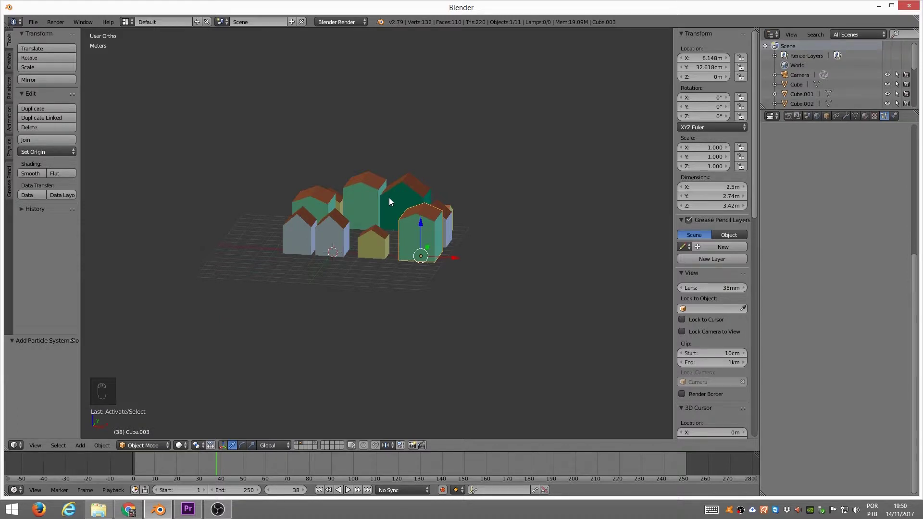
- Select all houses, group them as CasasGRP, and return to the plane's layer 1
key(a)
key(a)
key(z)
key(z)
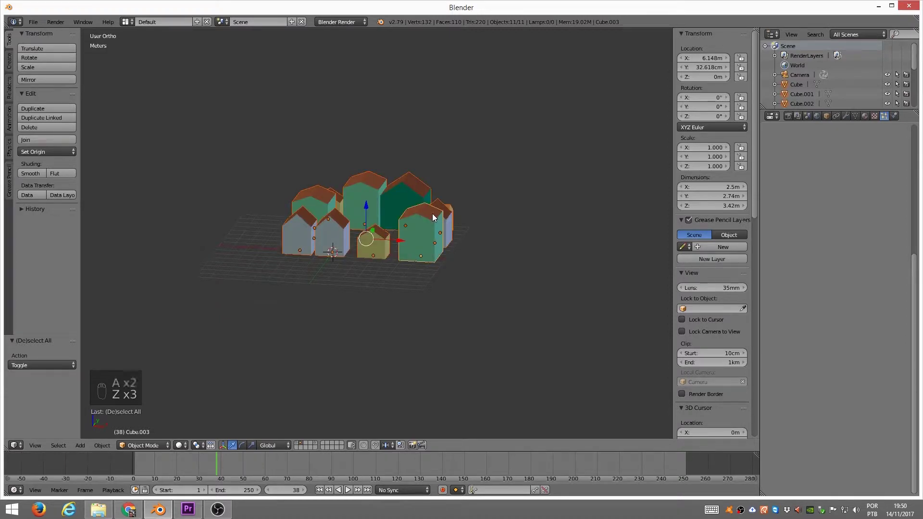
key(ctrl+g)
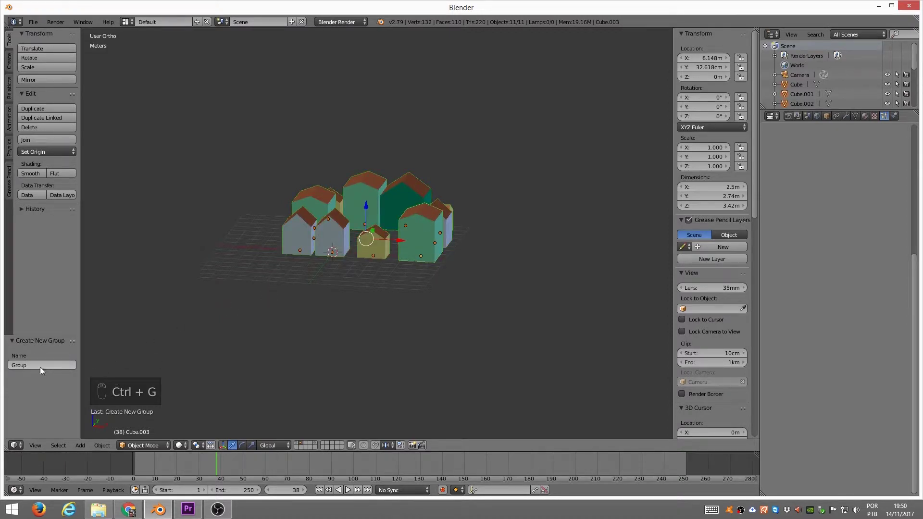
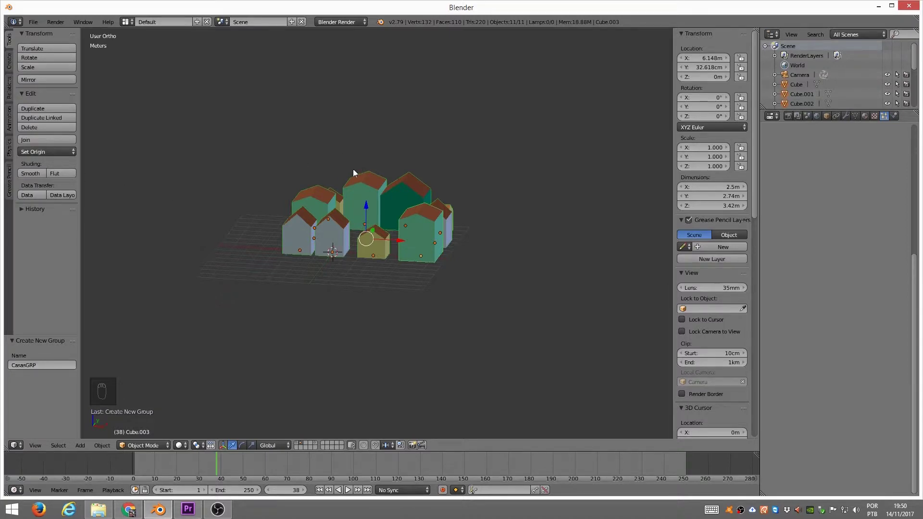
key(1)
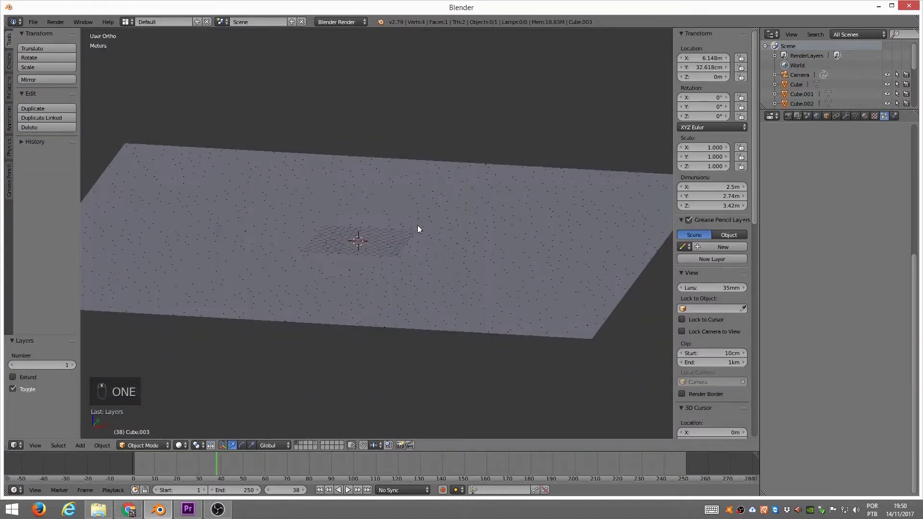
- Render the particles as Group CasasGRP instances at size 0.64
drag(513, 189, 767, 149)
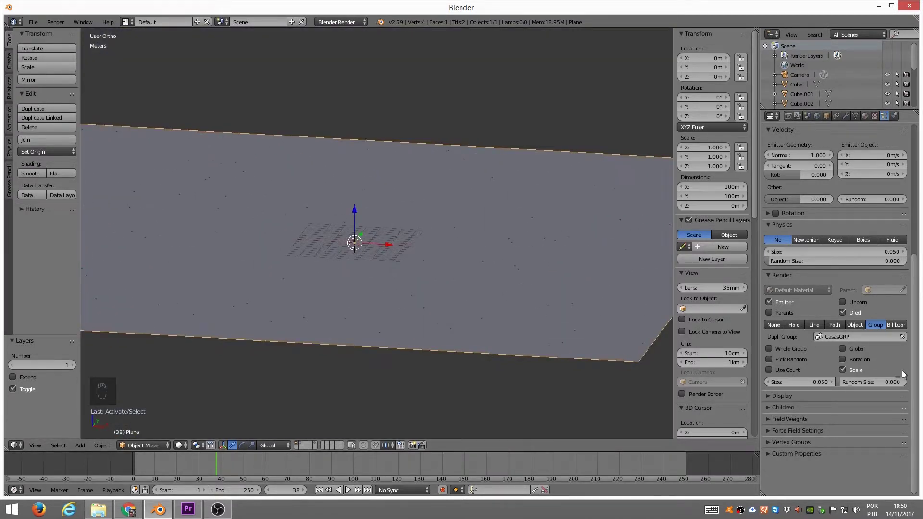
drag(804, 385, 835, 385)
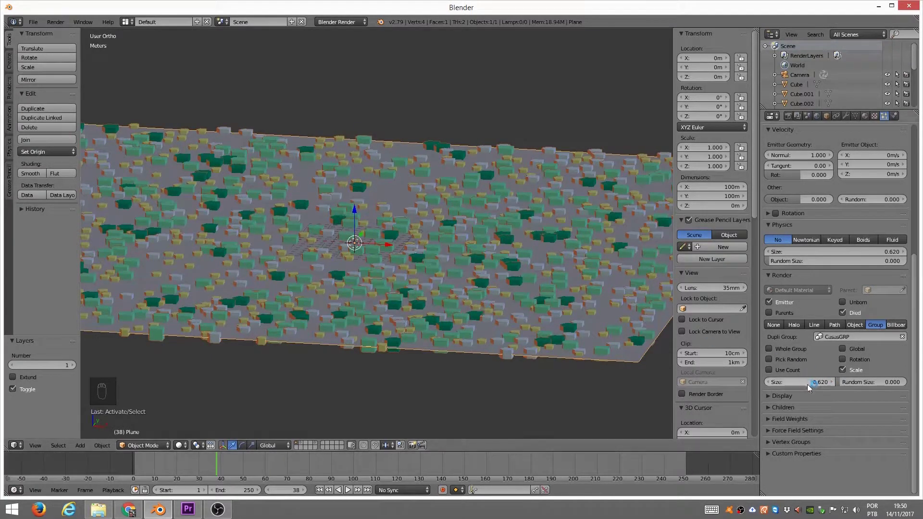
drag(815, 389, 846, 360)
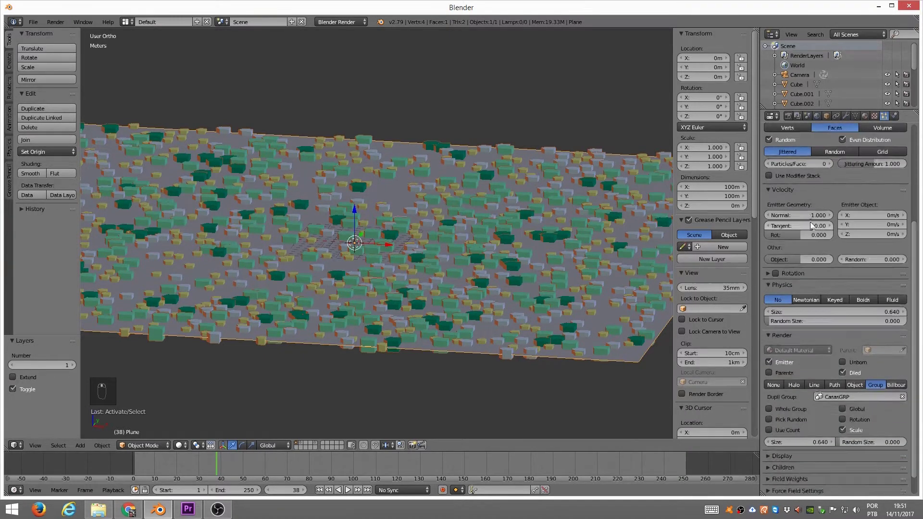
- Enable particle Rotation so the houses stand upright across the plane
drag(772, 276, 782, 241)
drag(782, 241, 443, 288)
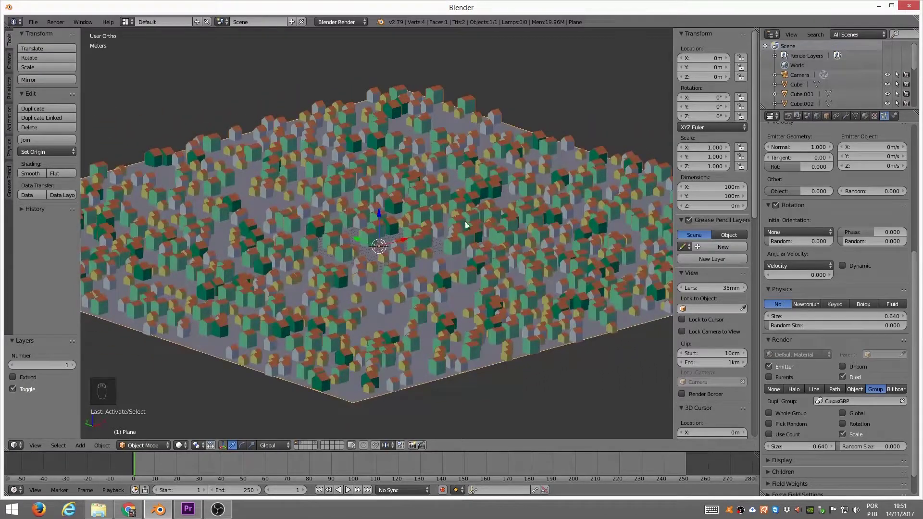
- Subdivide the plane with 10 cuts and raise vertices with proportional editing for uneven terrain
key(Tab)
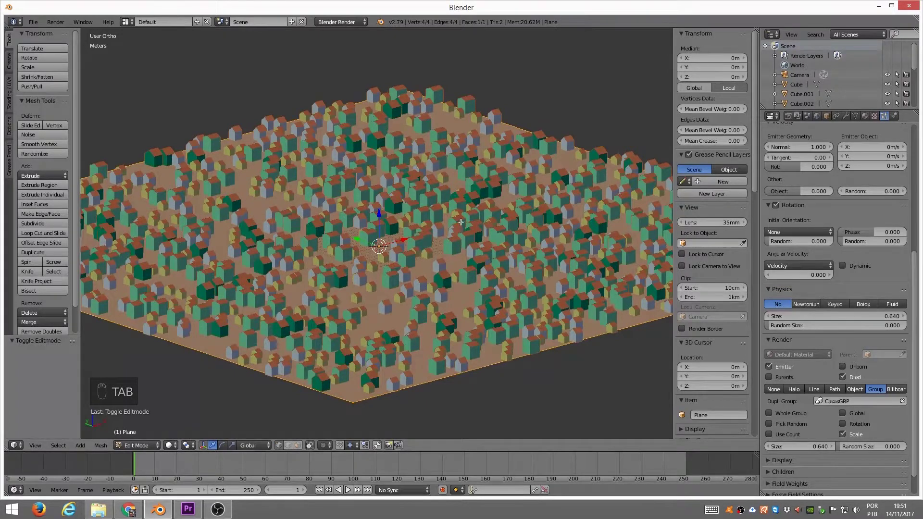
key(w)
middle_click(467, 222)
middle_click(466, 223)
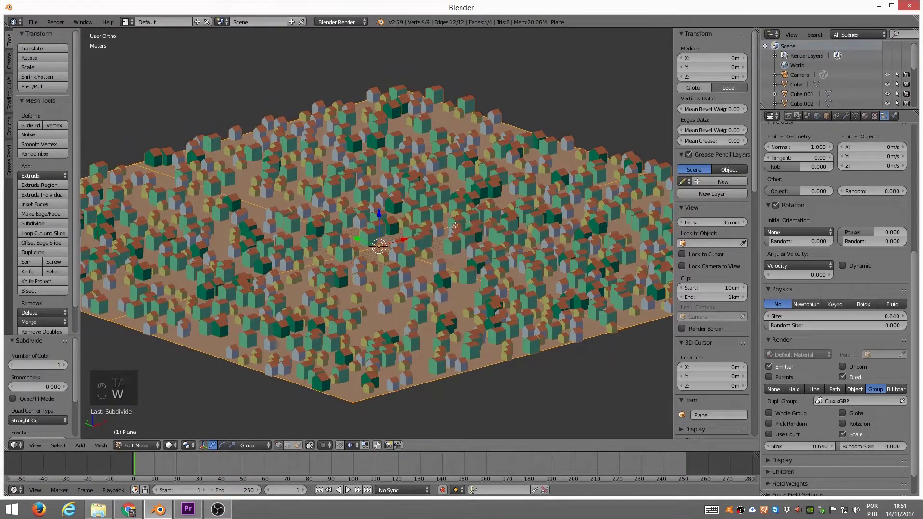
middle_click(55, 369)
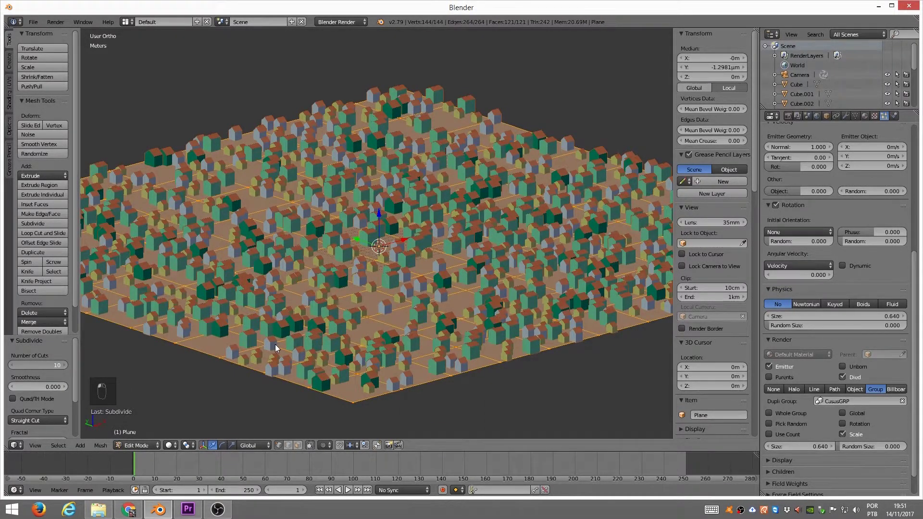
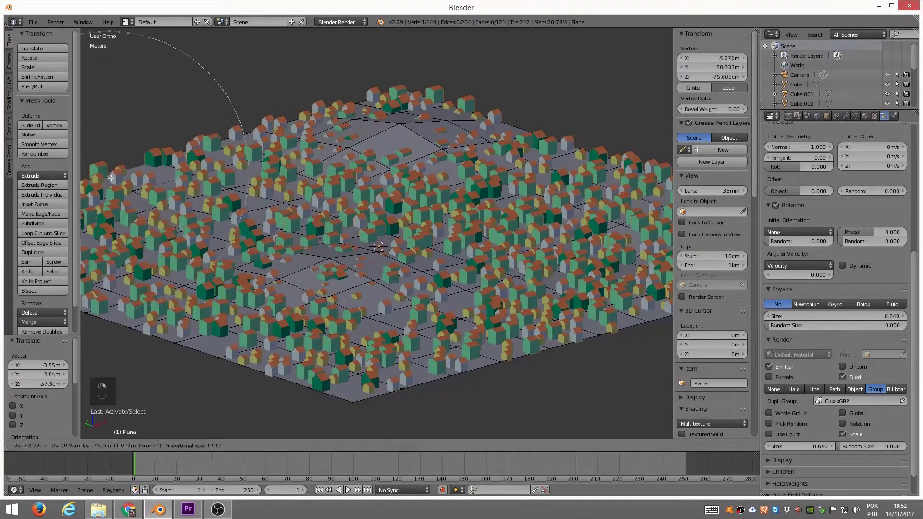
key(Tab)
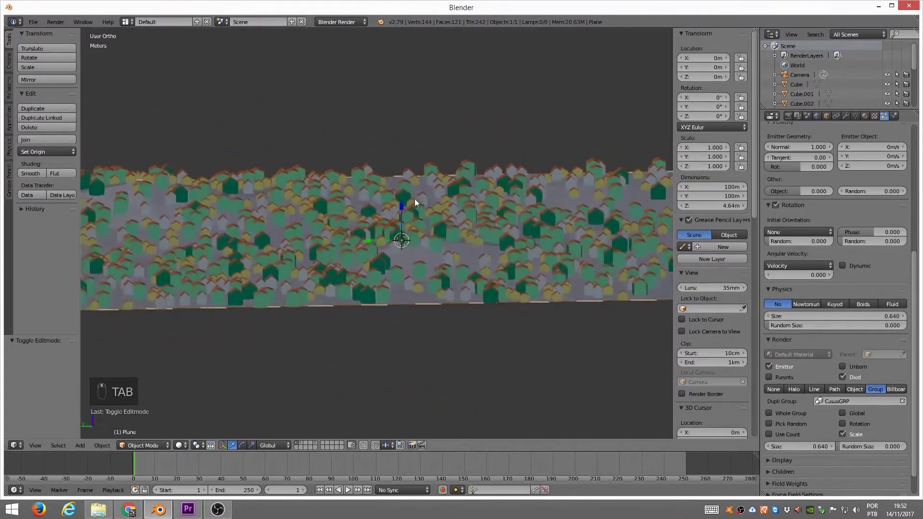